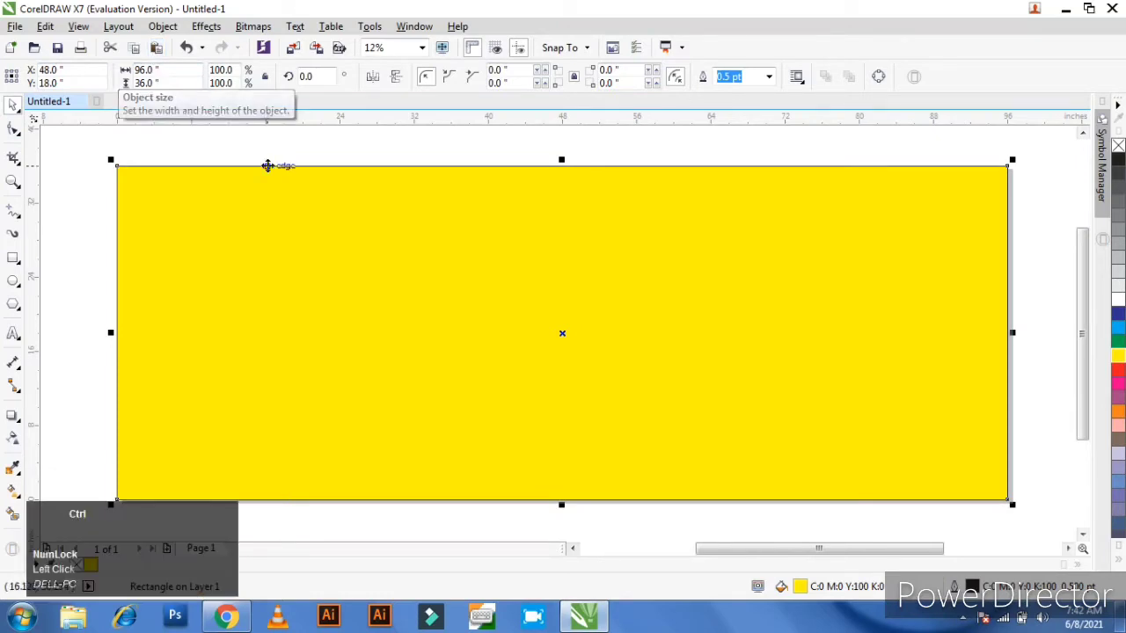
Convert the yellow rectangle to curves and place a horizontal guideline across its middle
key("ctrl+q")
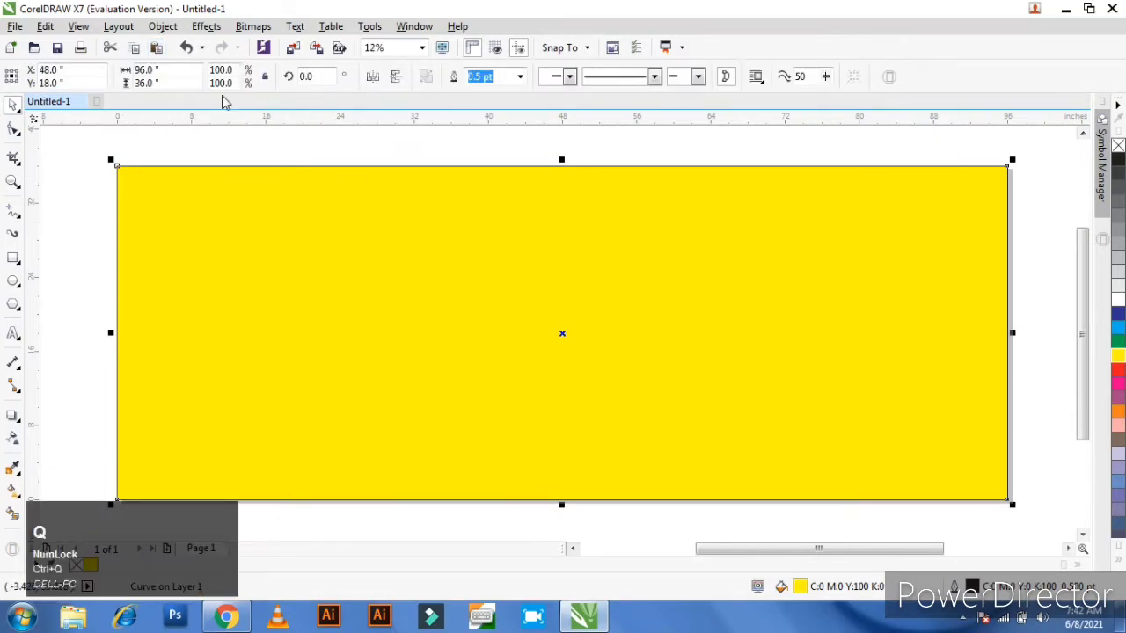
left_click_drag(222, 134, 220, 190)
key("p")
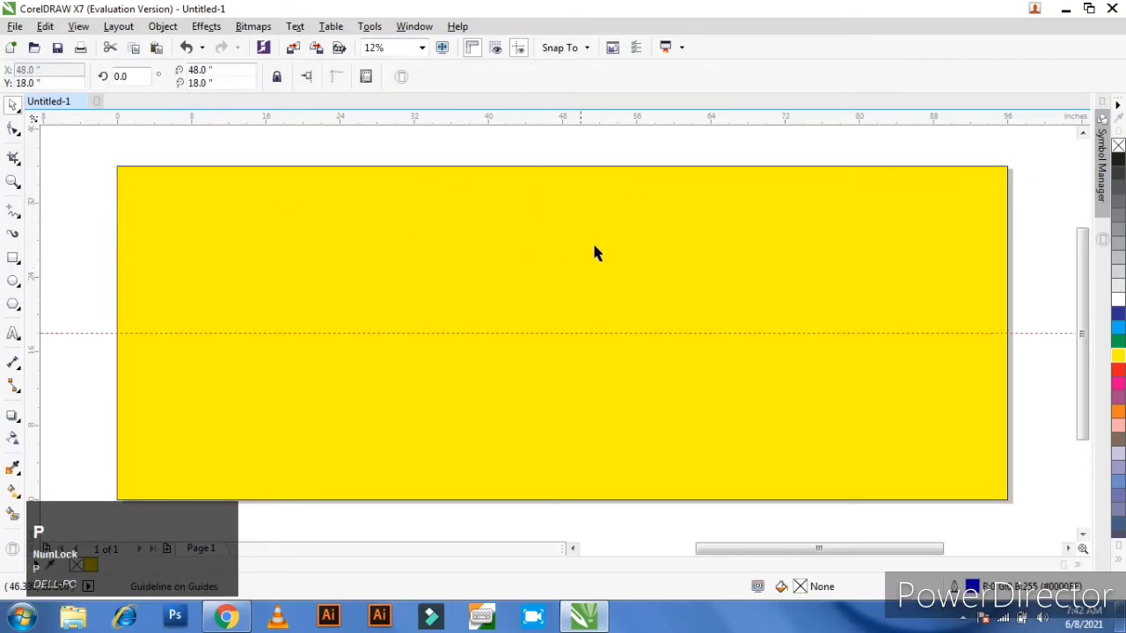
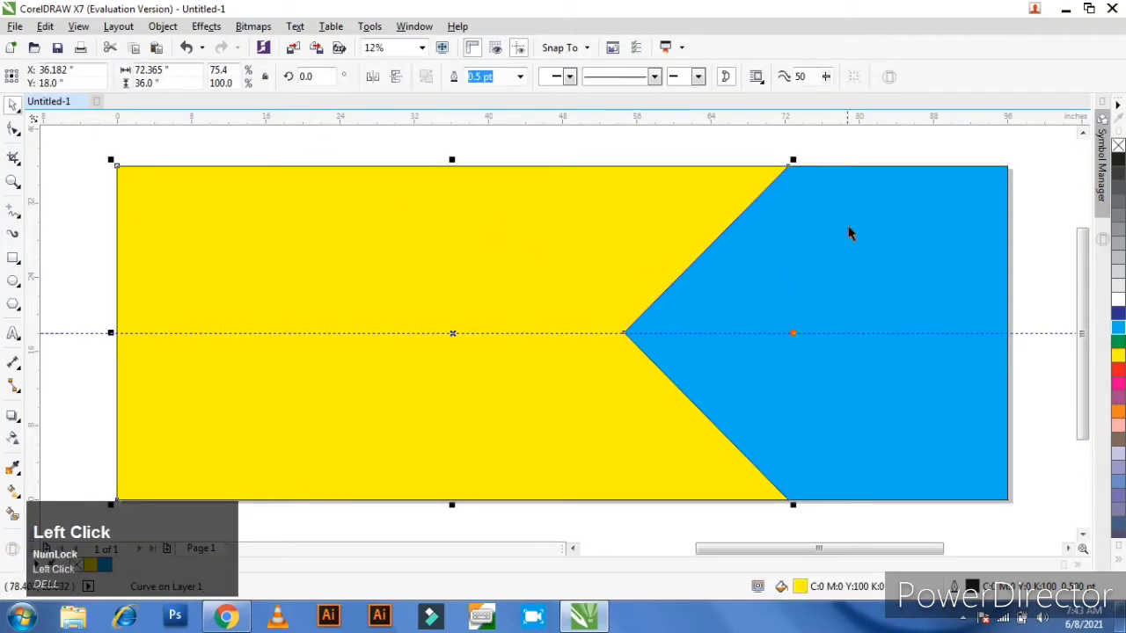
Add one inward contour step to the selected yellow pointed shape with the Contour tool
left_click(856, 232)
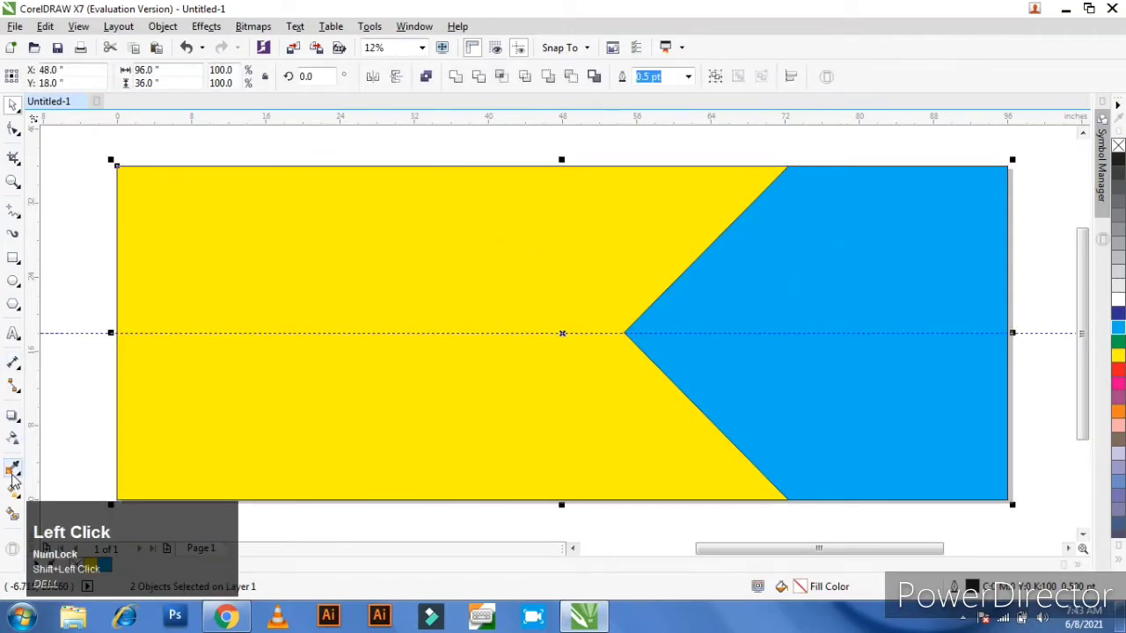
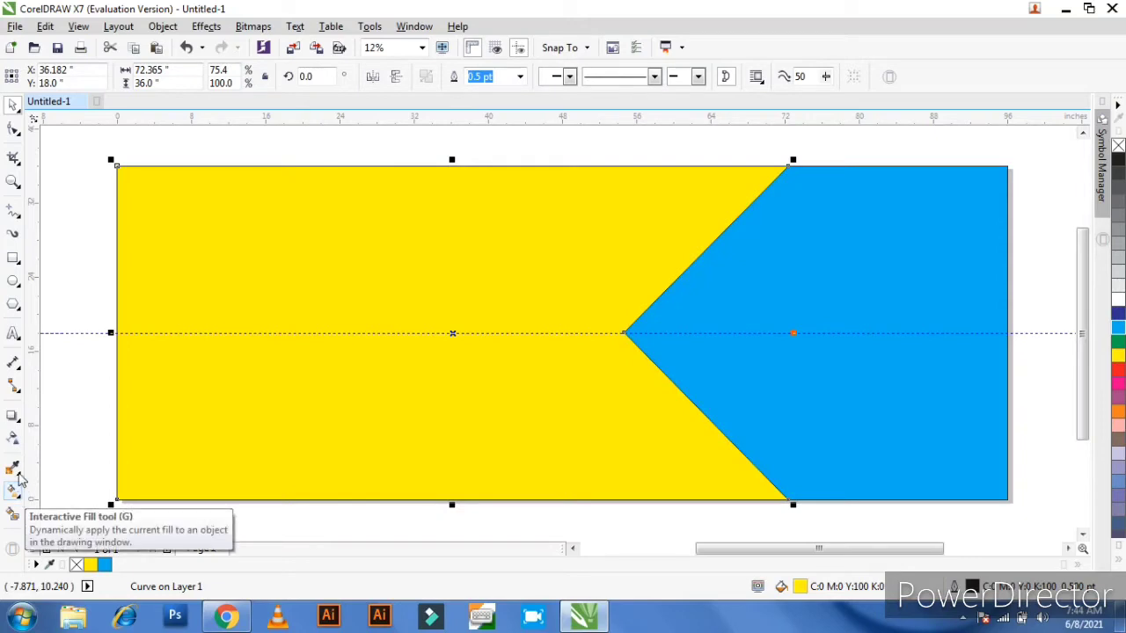
left_click_drag(19, 420, 93, 442)
left_click(93, 442)
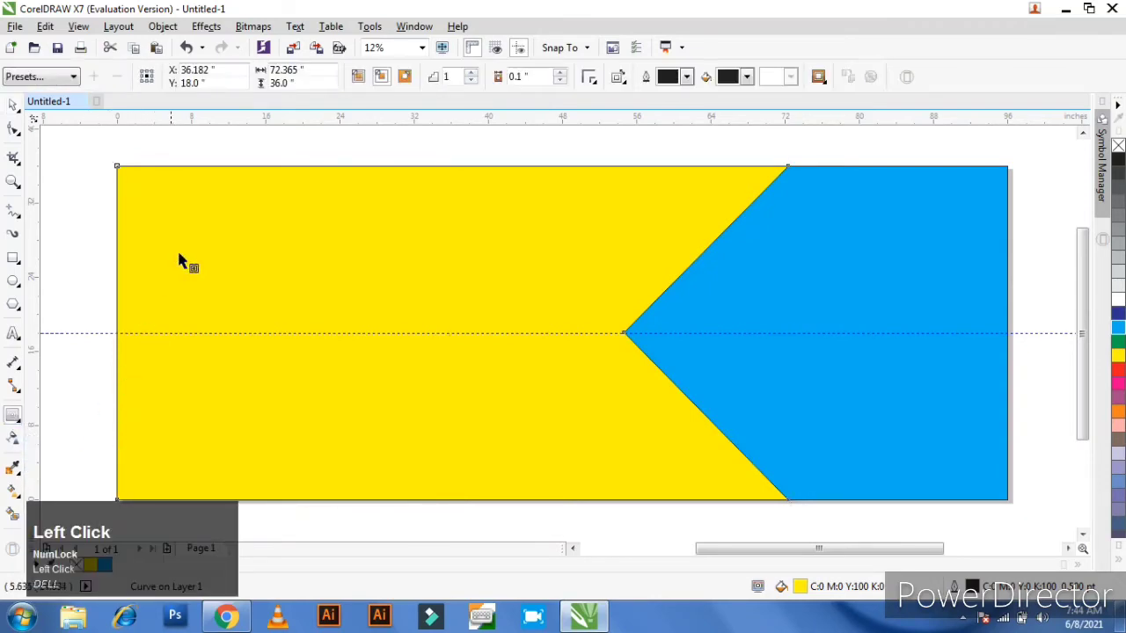
left_click(480, 74)
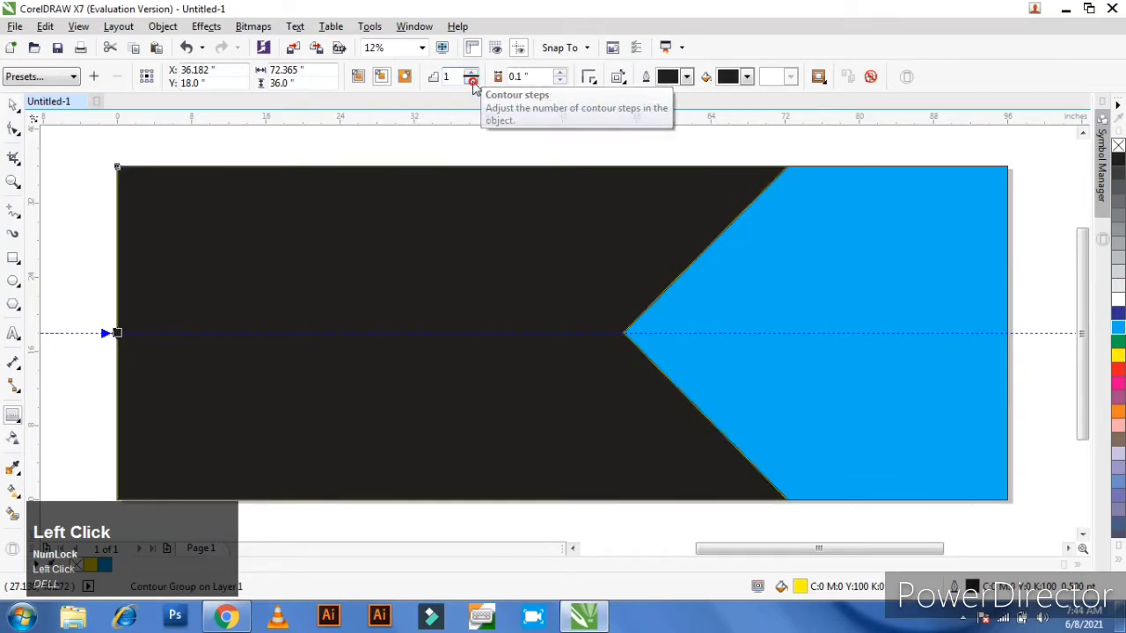
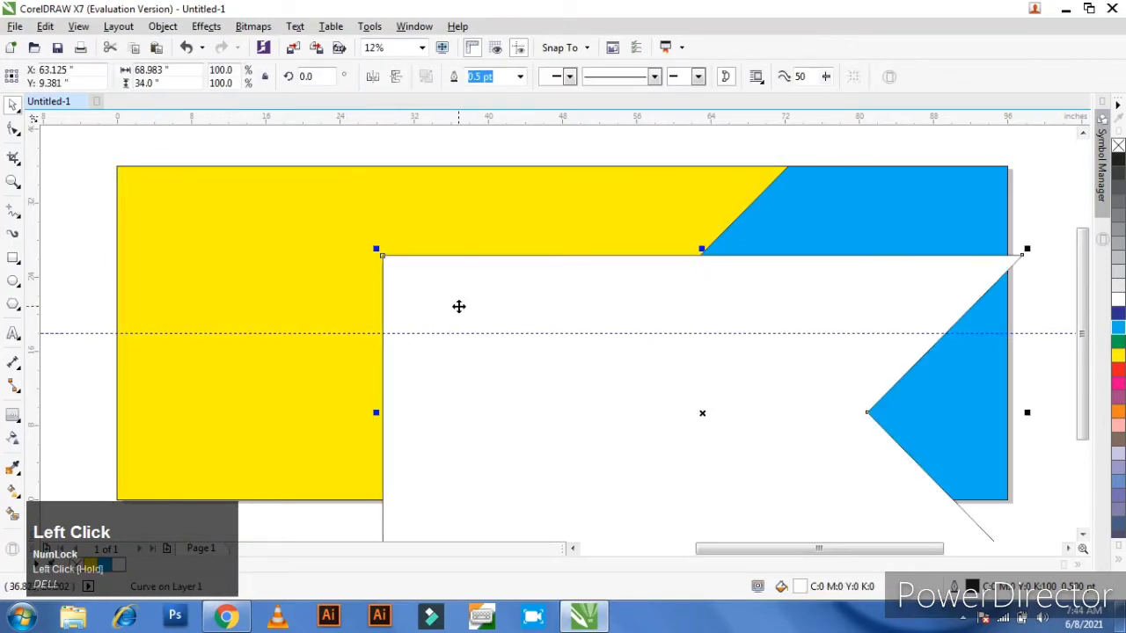
Undo the inset shape's accidental move and reselect it for refilling
key("ctrl+z")
left_click(183, 157)
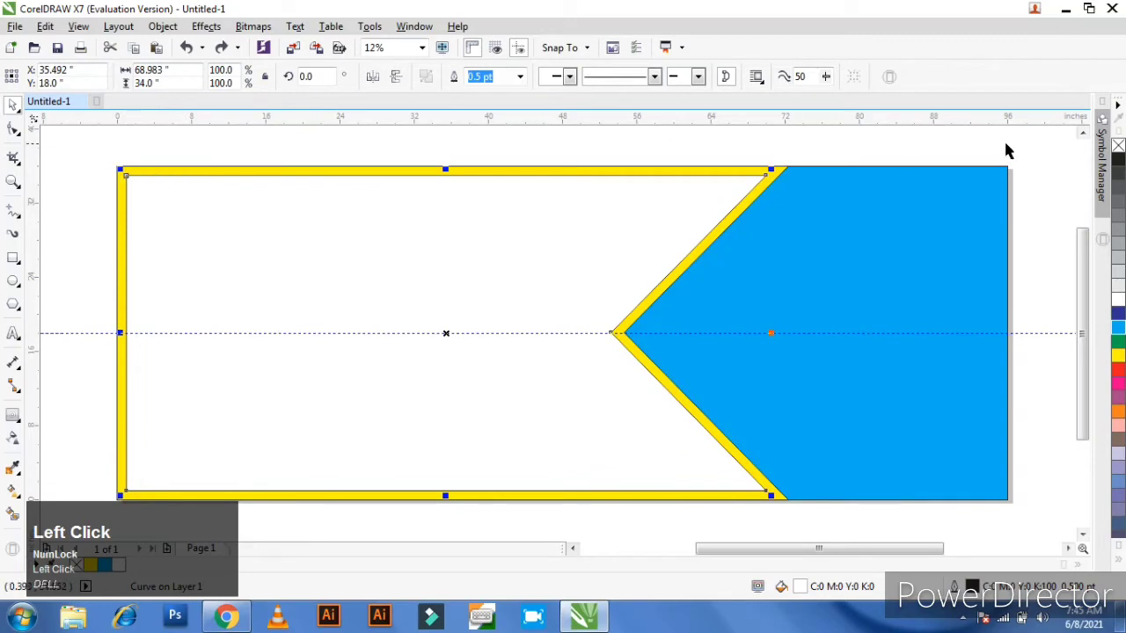
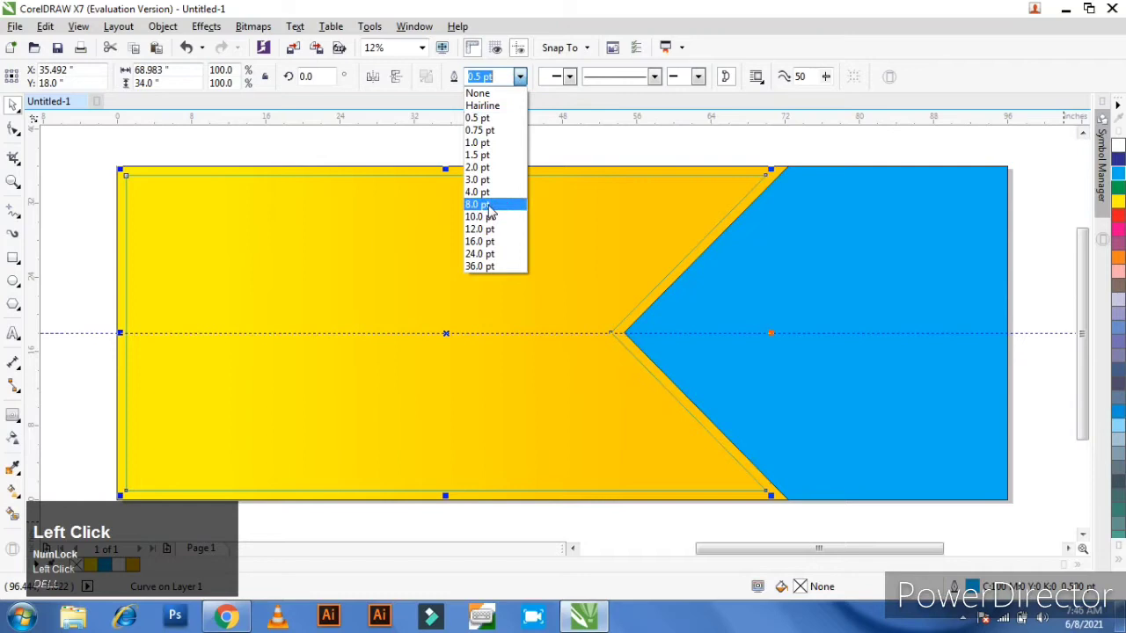
Set the inset outline width to 8 pt and deselect the shape
left_click(490, 202)
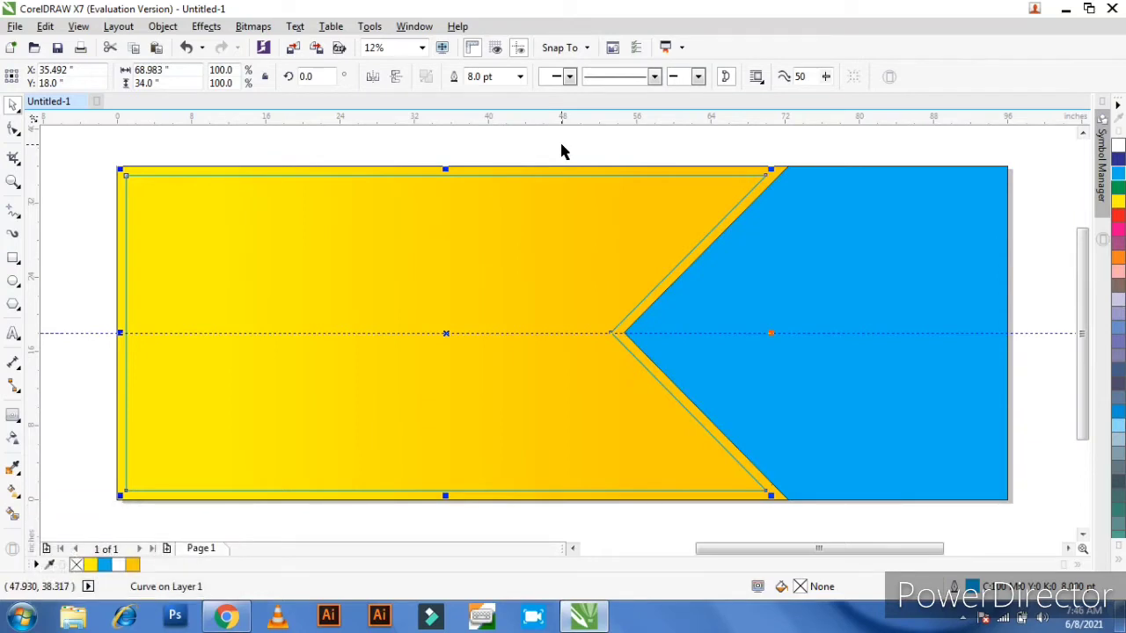
left_click(564, 147)
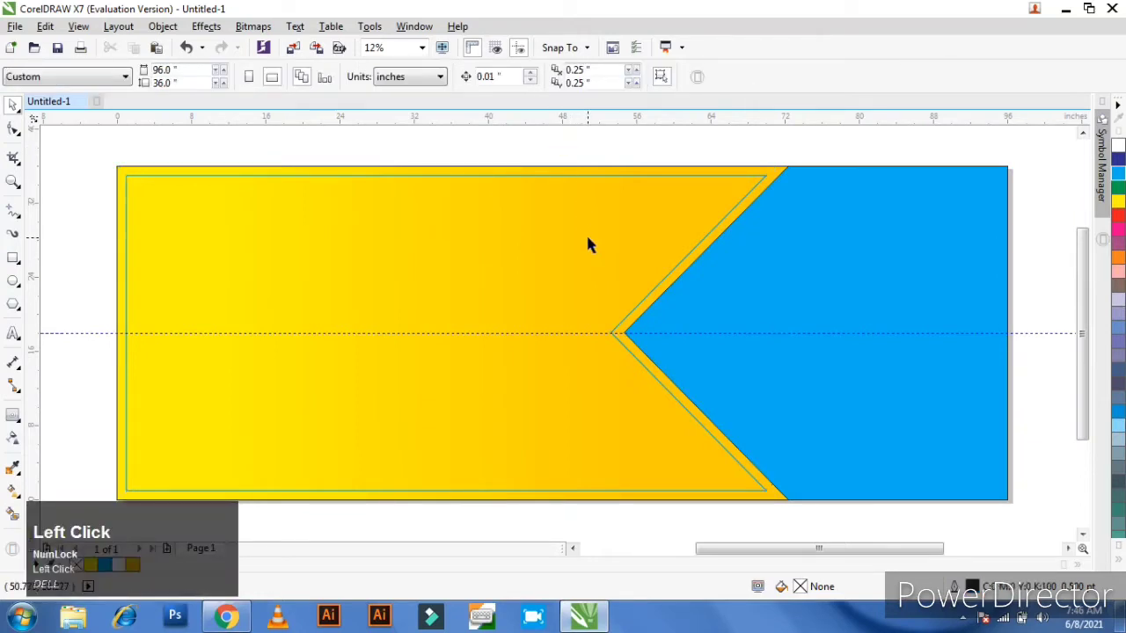
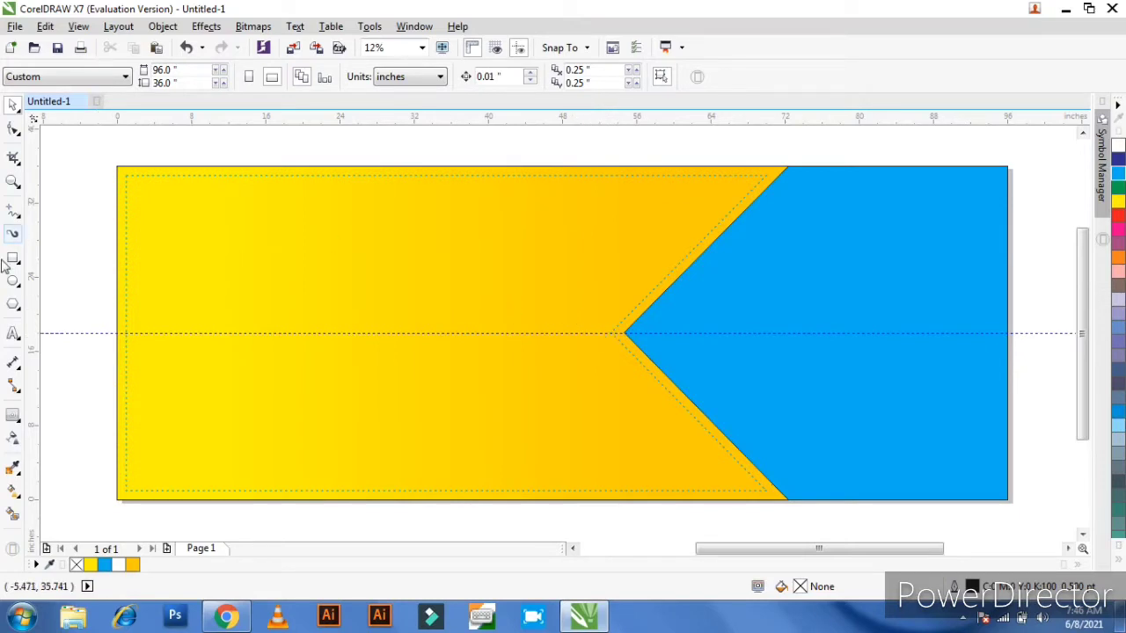
Add the 200 pt text 'Mudranee' in the upper-left yellow area
left_click(20, 337)
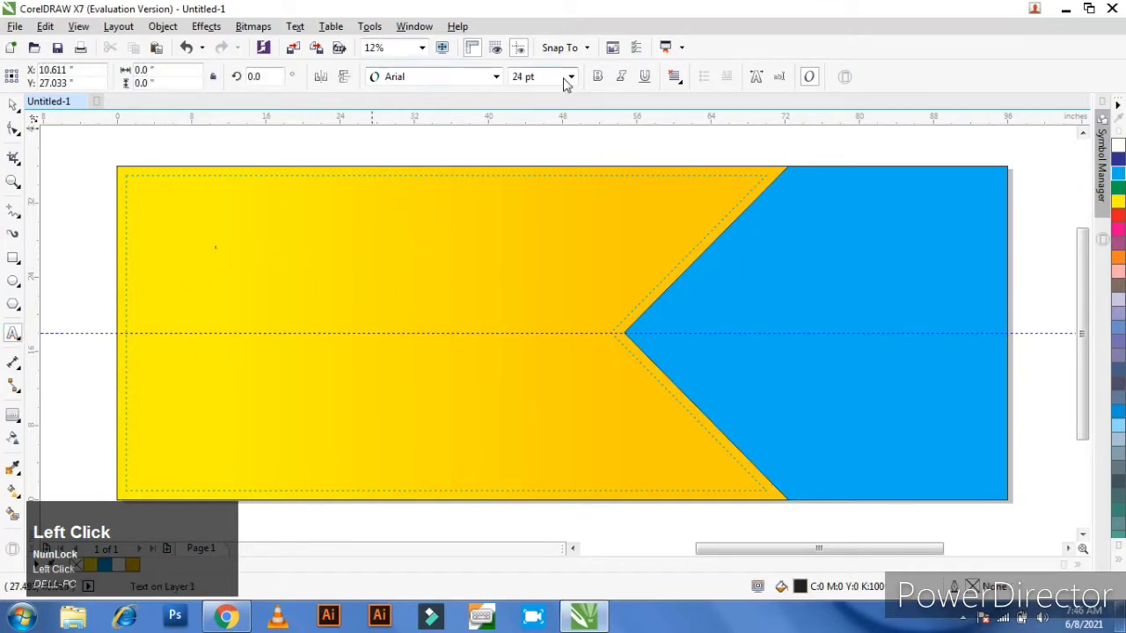
left_click(575, 82)
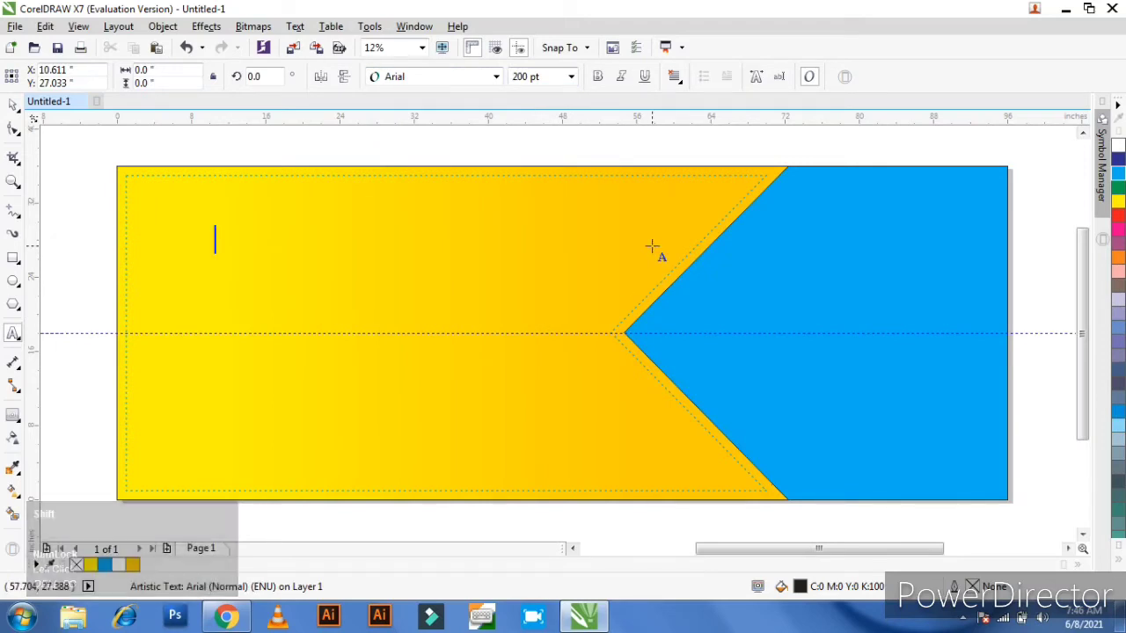
key("shift+m")
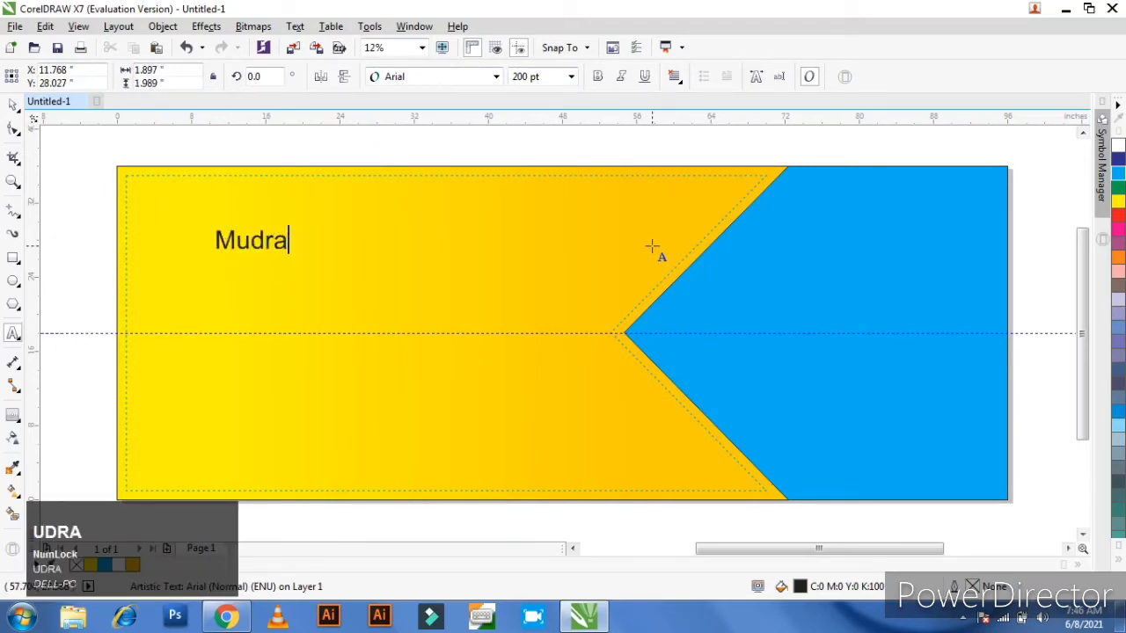
key("space")
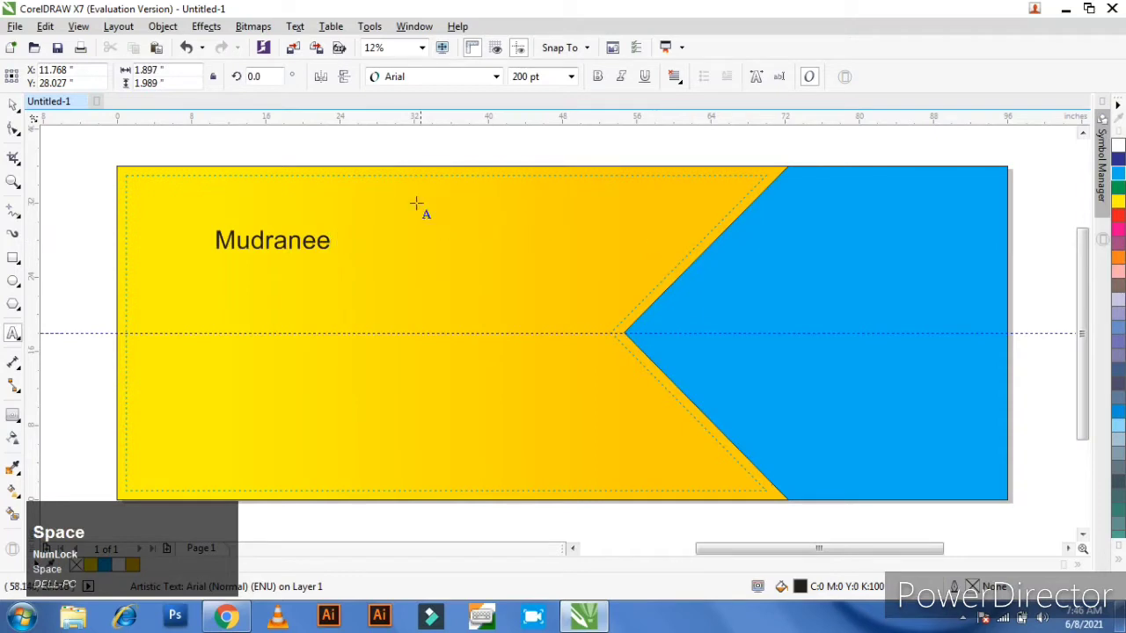
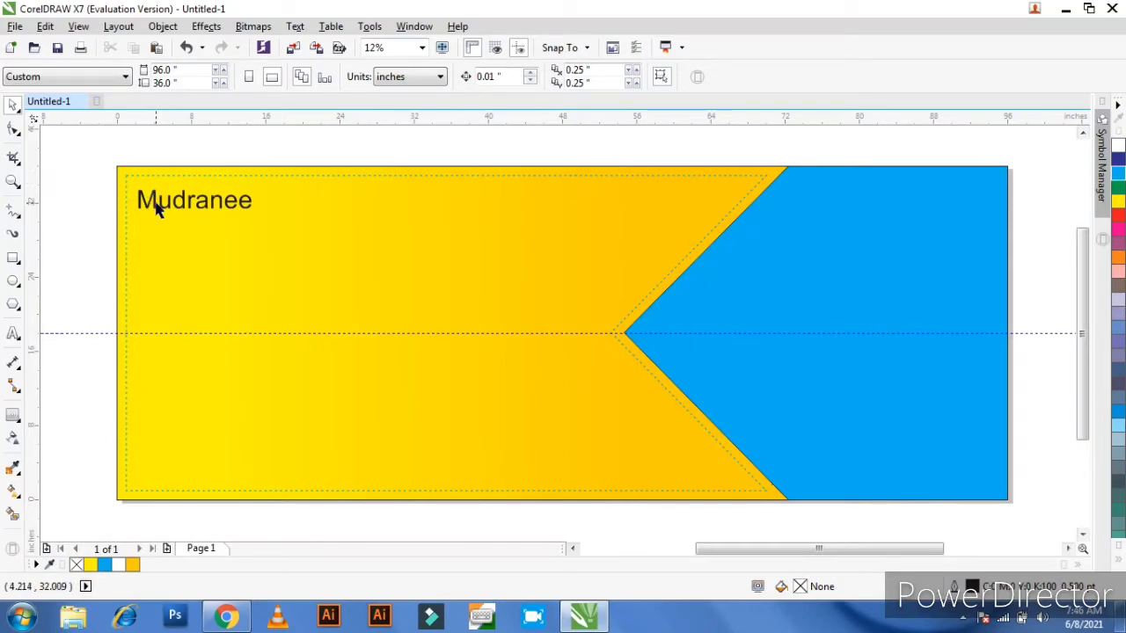
Scale the Mudranee title up to roughly 578 pt across the yellow section
left_click_drag(159, 205, 473, 85)
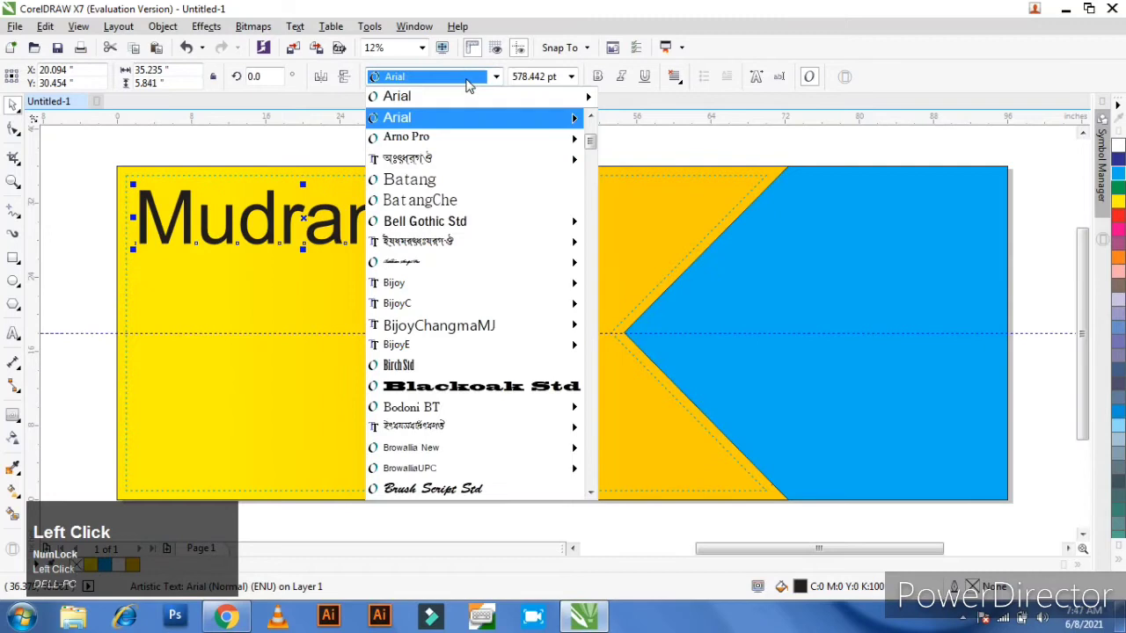
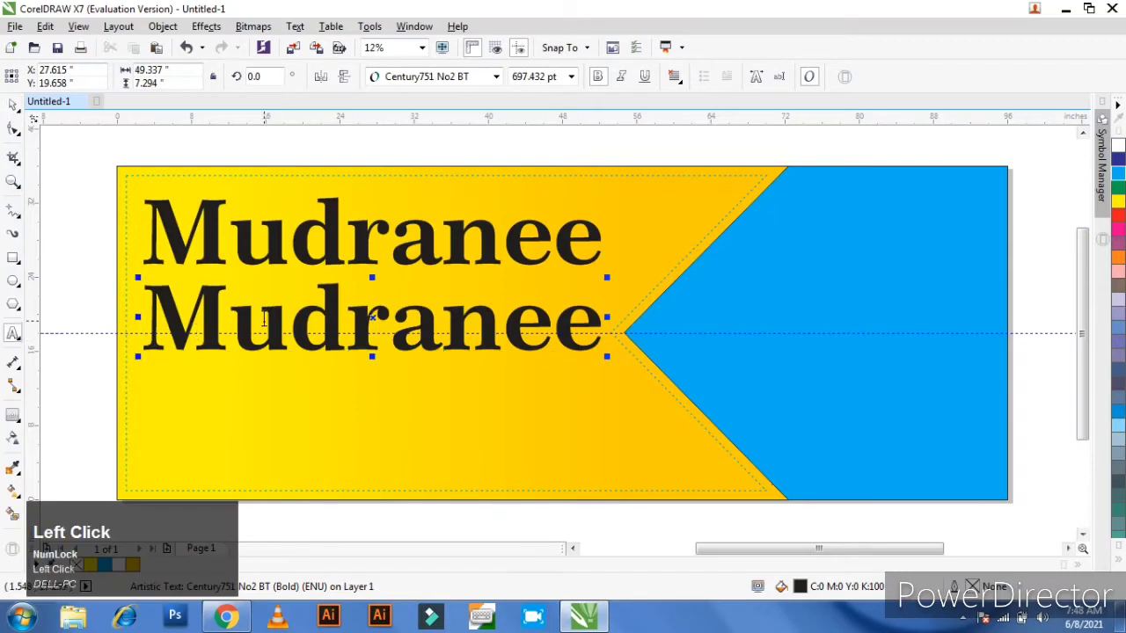
Clear the duplicate Mudranee line and begin retyping it as 'Offset'
key("ctrl+a")
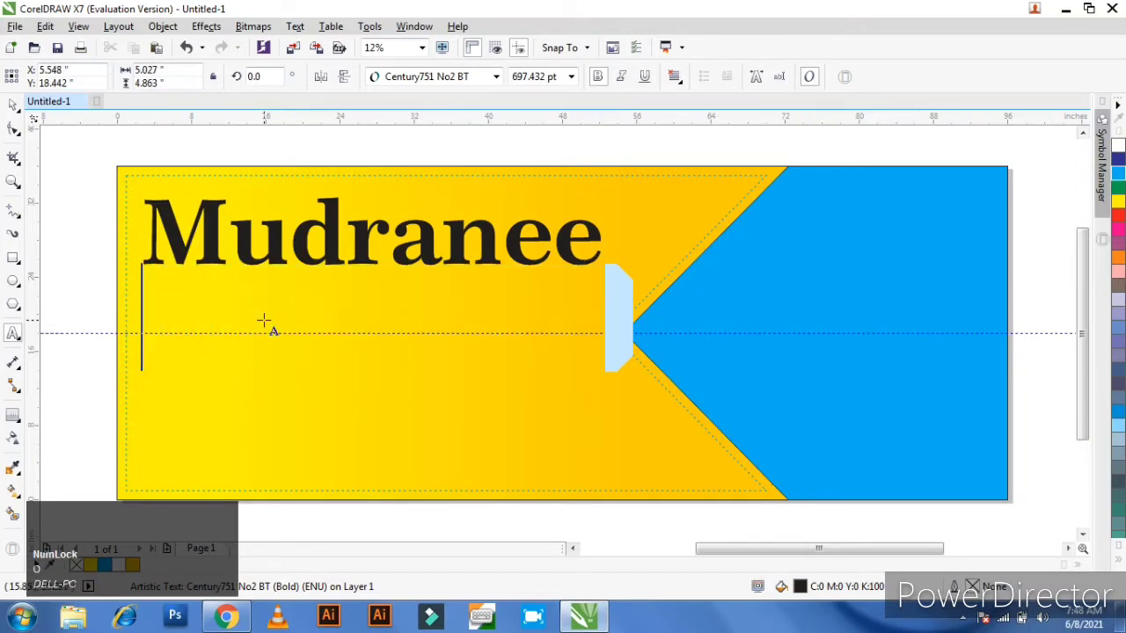
key("shift+o")
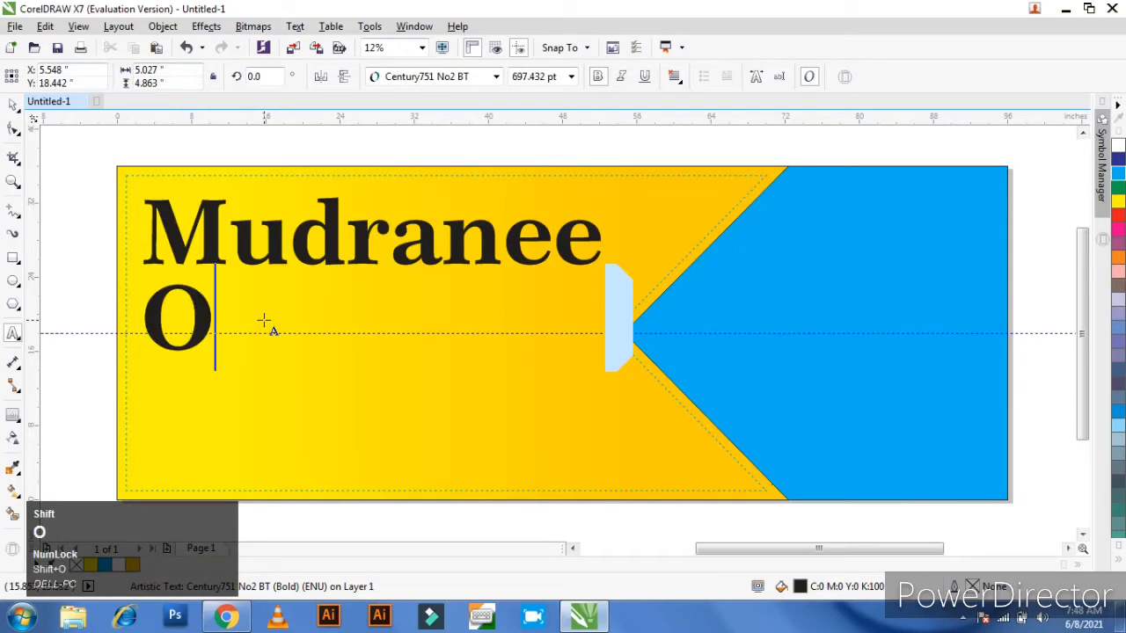
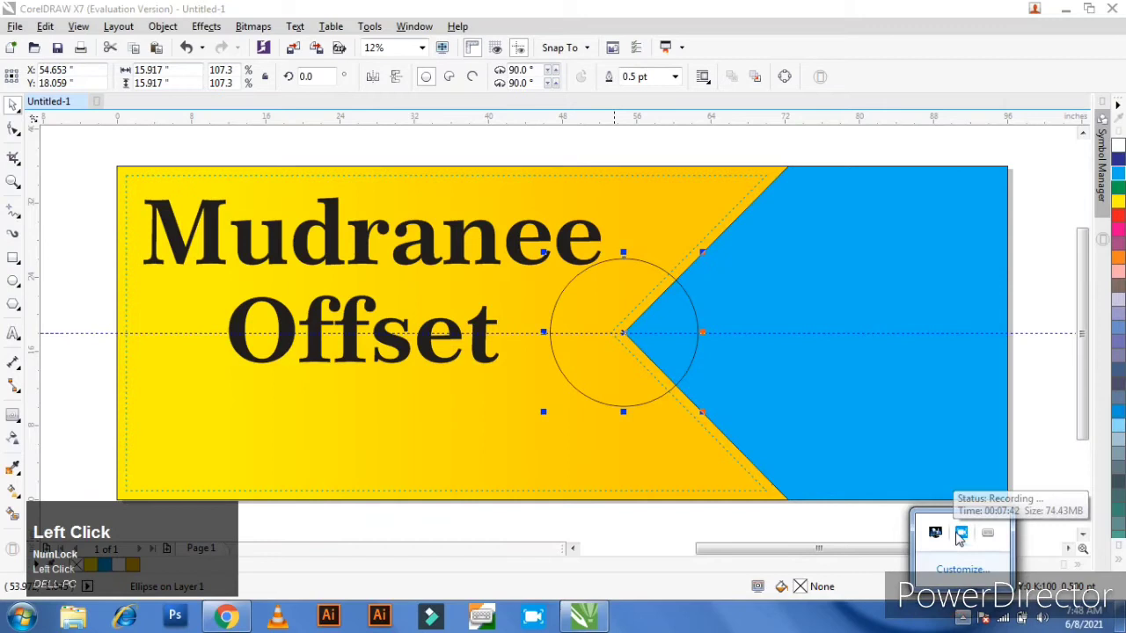
Draw a circle about 16 inches wide centred on the blue chevron's tip
right_click(965, 540)
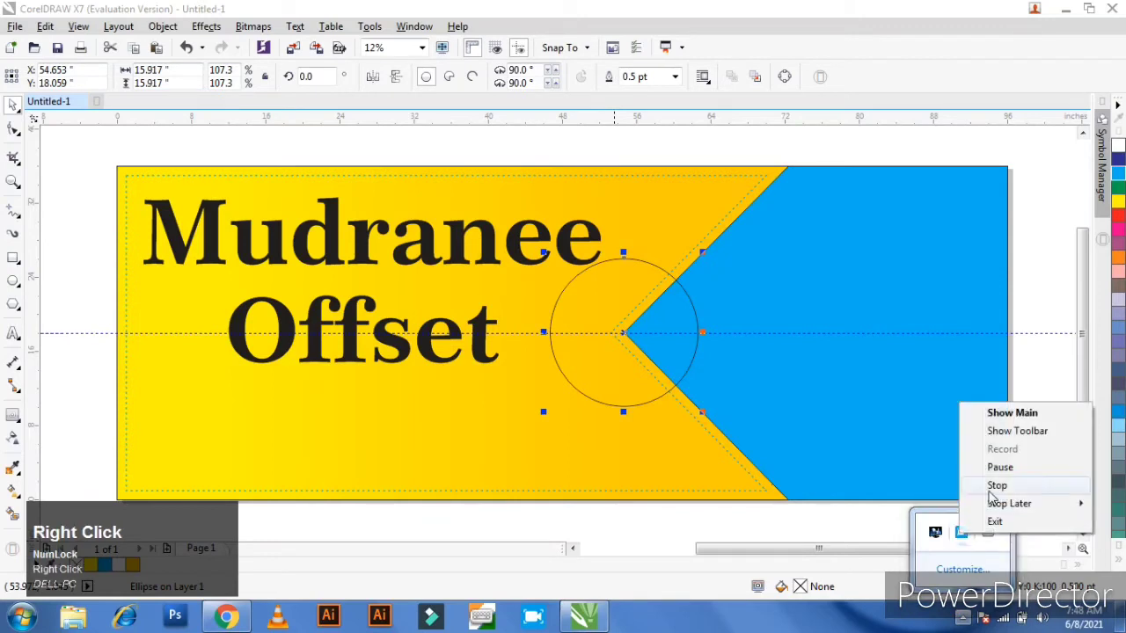
left_click(1007, 476)
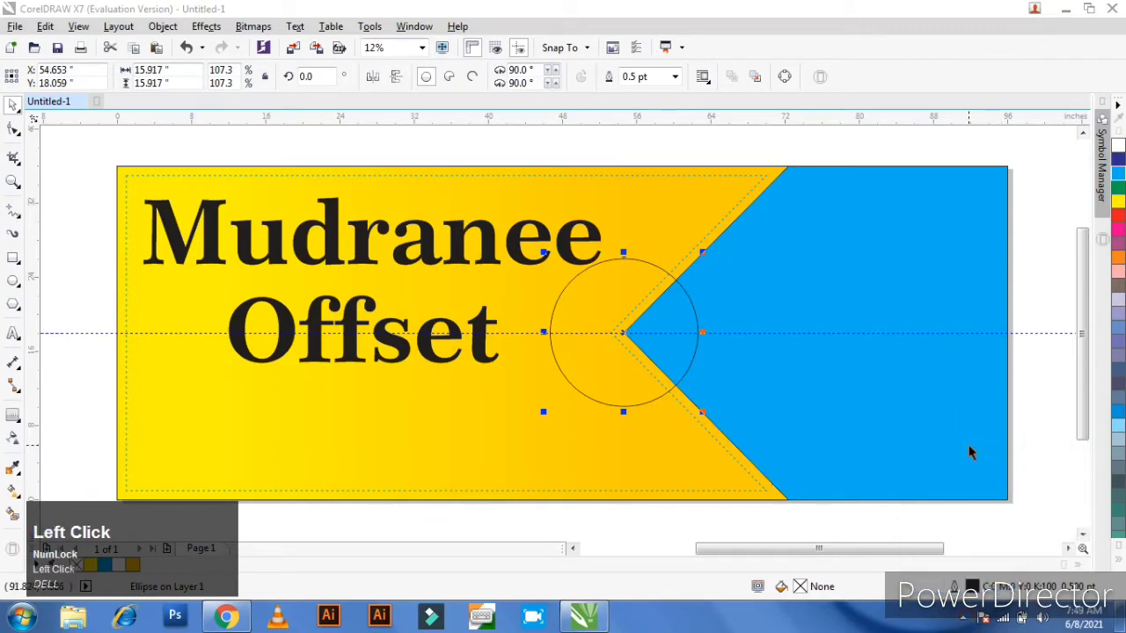
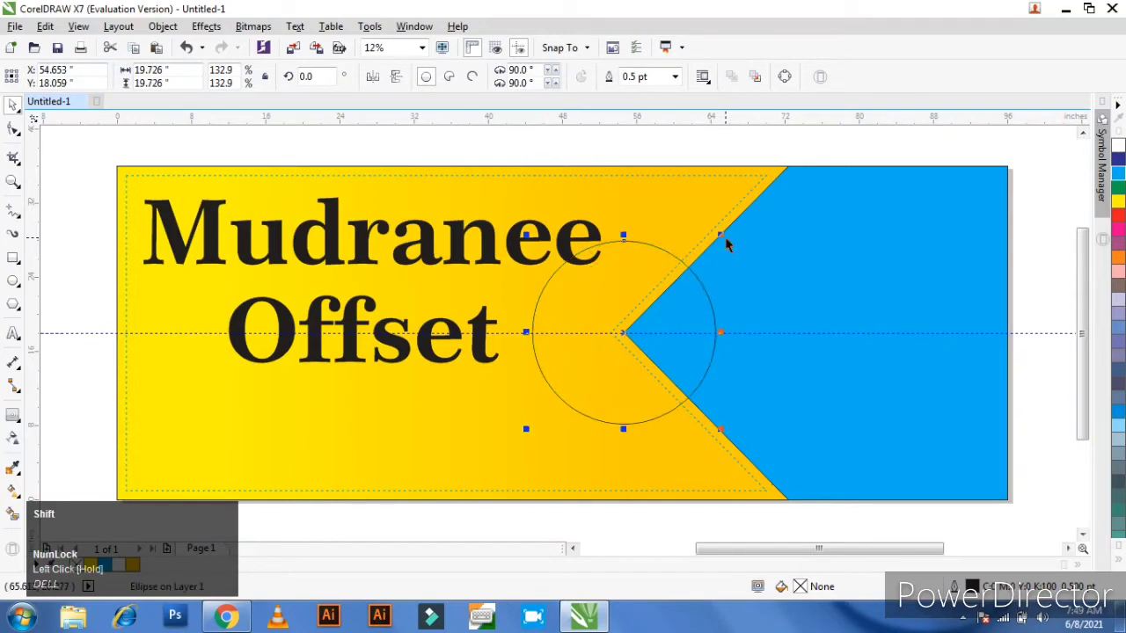
Scale the circle from its centre to about 19.7 inches wide
key("Left")
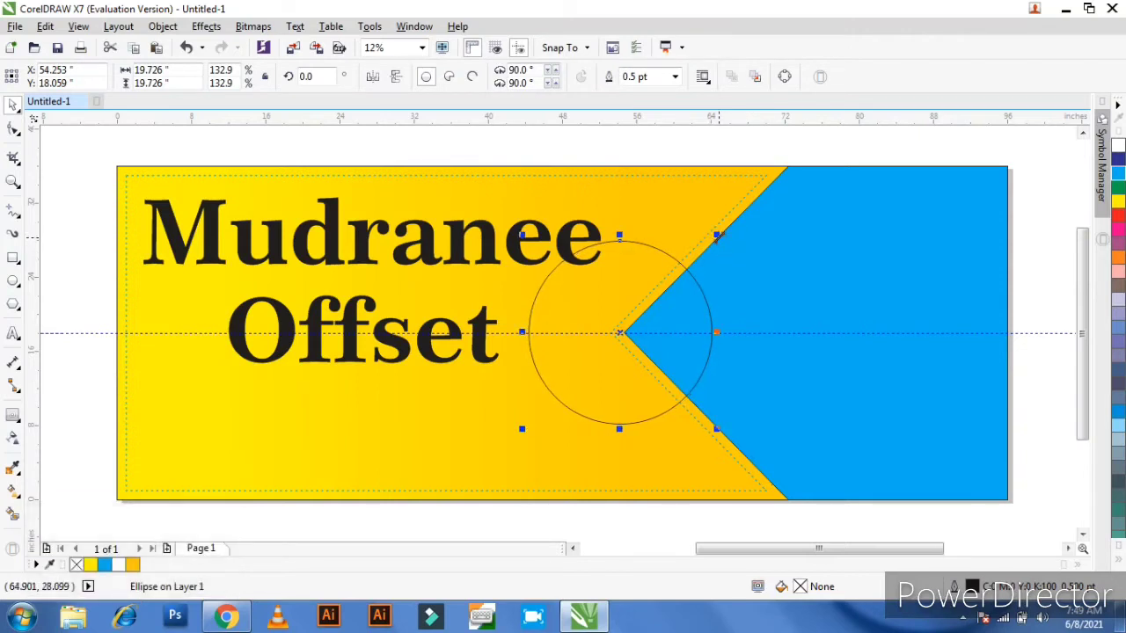
Drop an enlarged copy of the circle as a second concentric ring, then deselect everything
left_click_drag(593, 227, 544, 228)
right_click(545, 229)
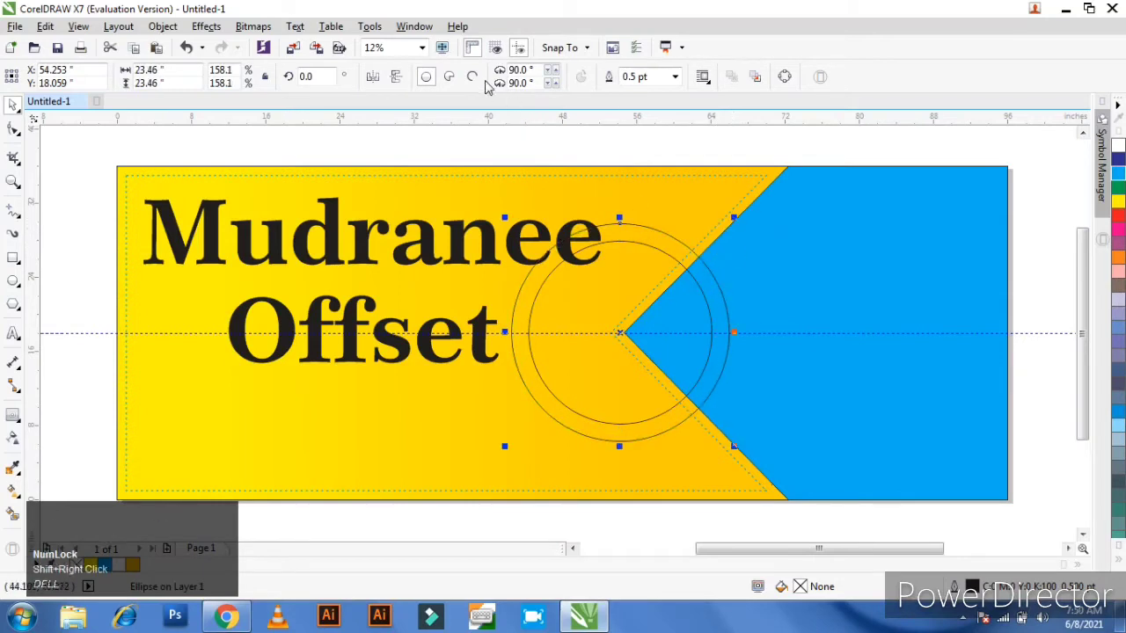
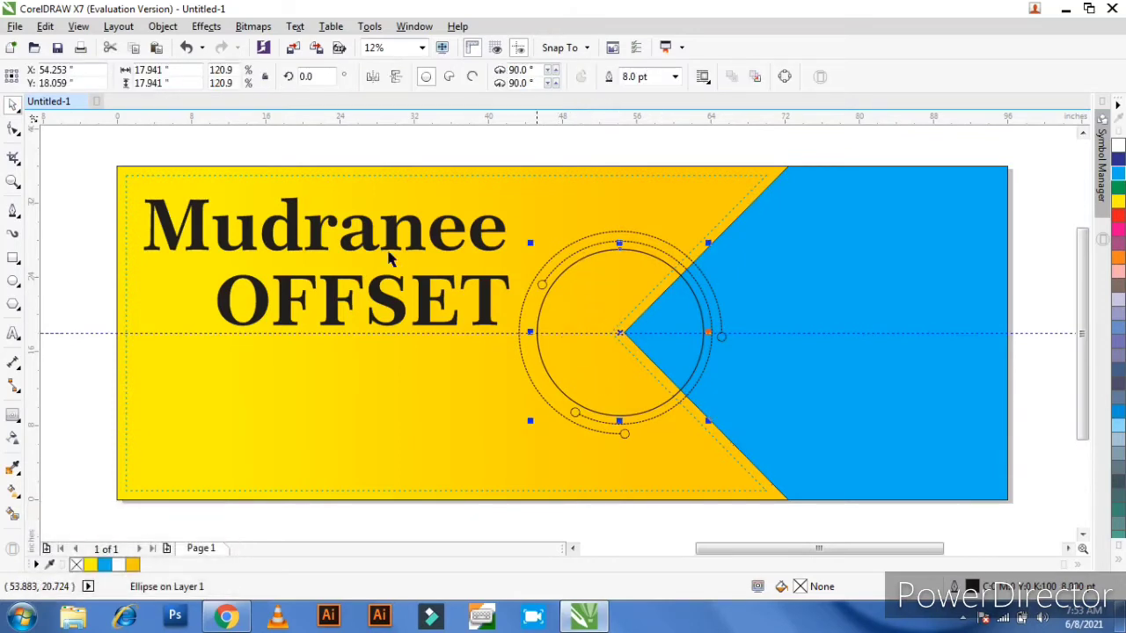
left_click(375, 140)
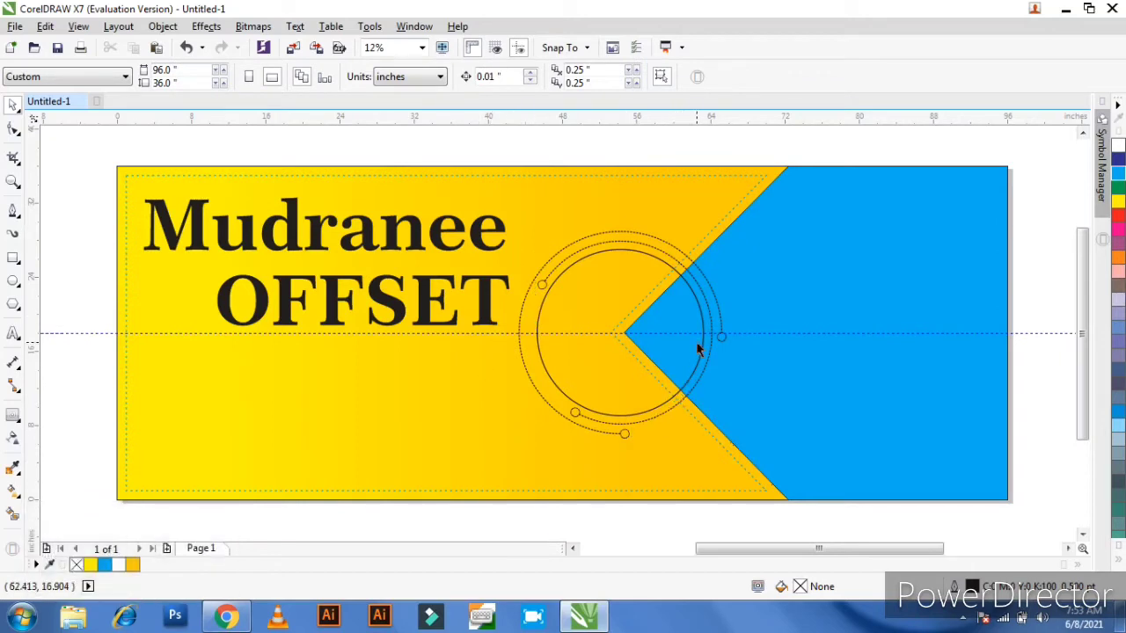
Set Outline Width to None on the blue background rectangle and the yellow gradient shape
left_click(873, 219)
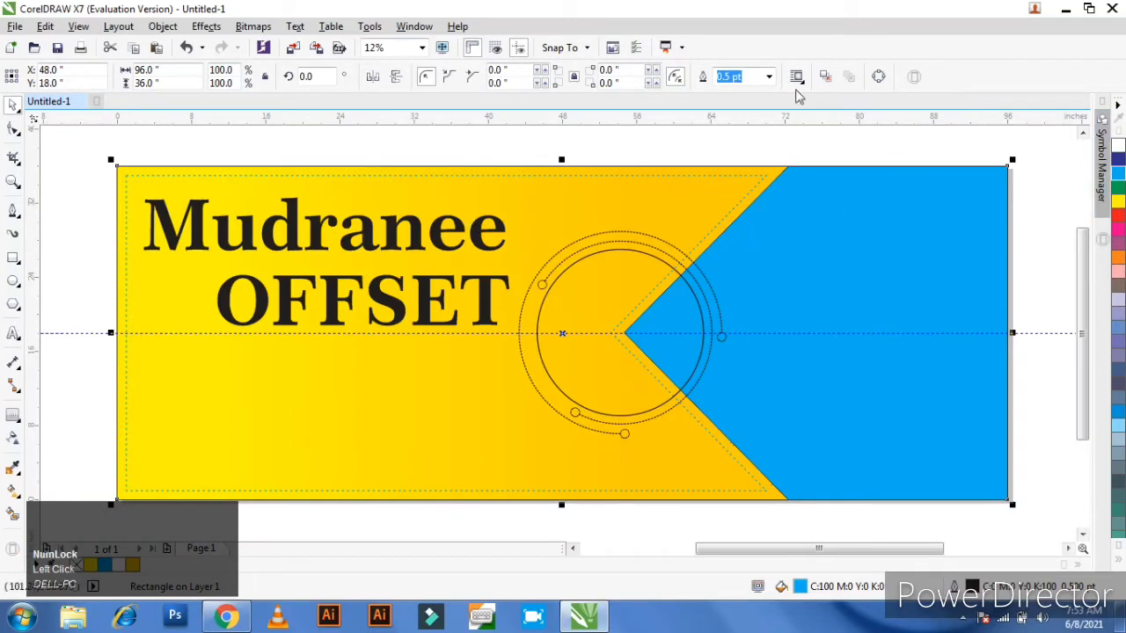
left_click(143, 548)
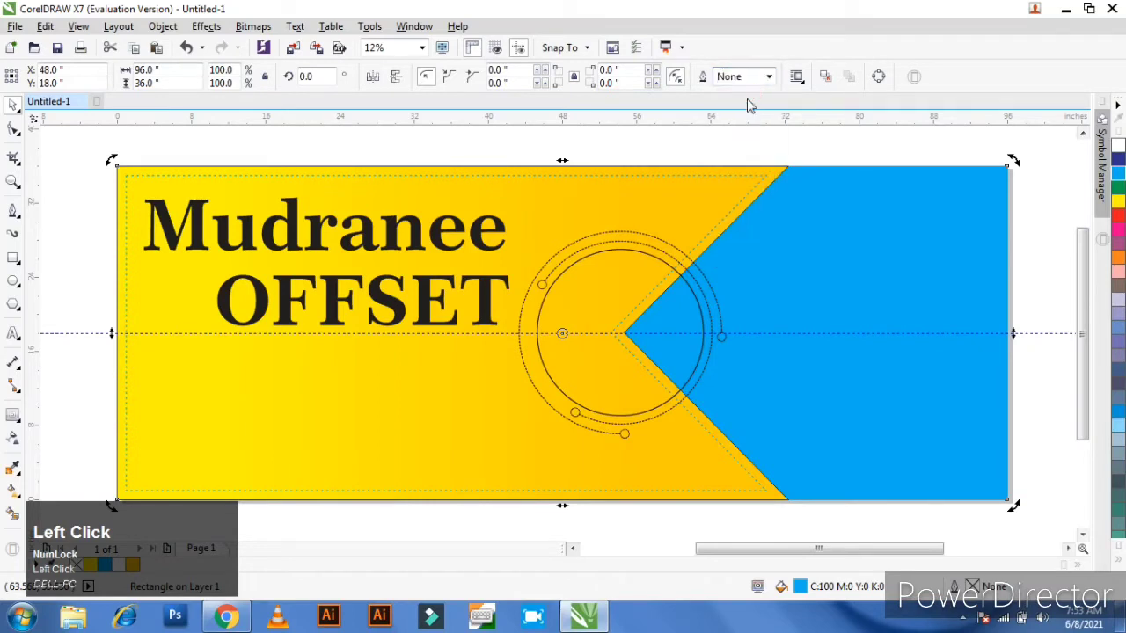
left_click(543, 146)
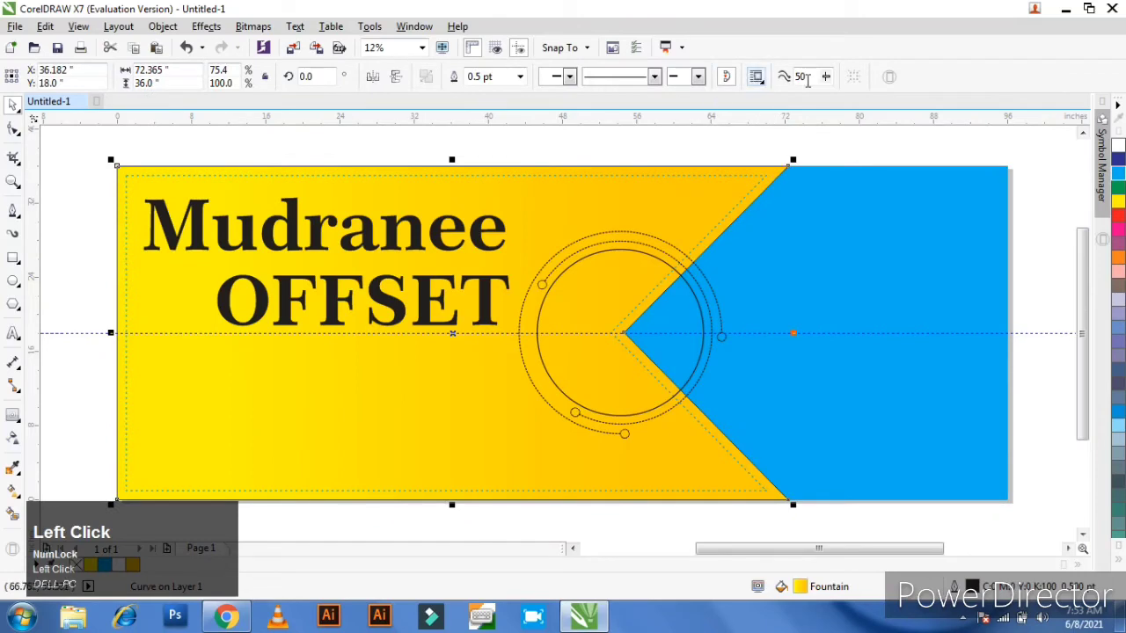
left_click(528, 81)
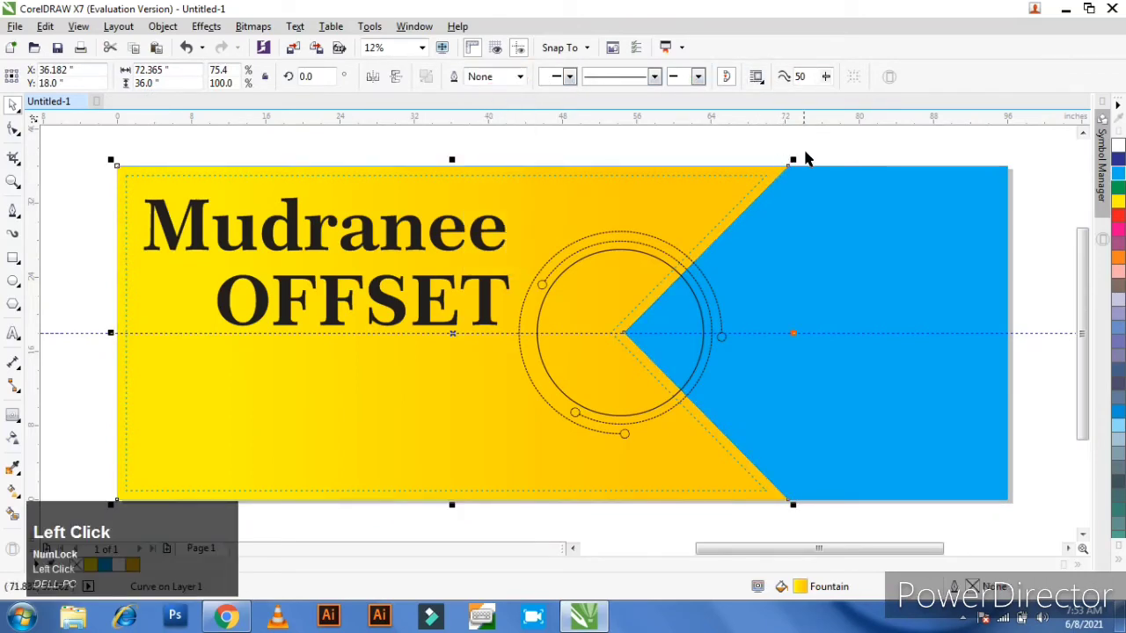
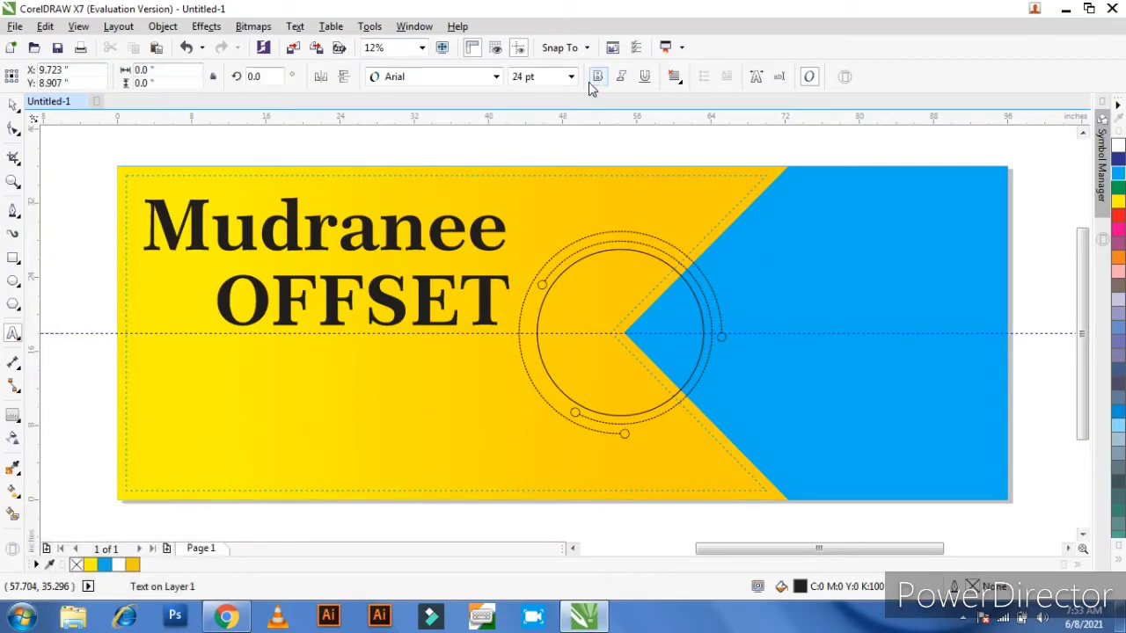
Add the address line below OFFSET as a new text line
left_click(573, 85)
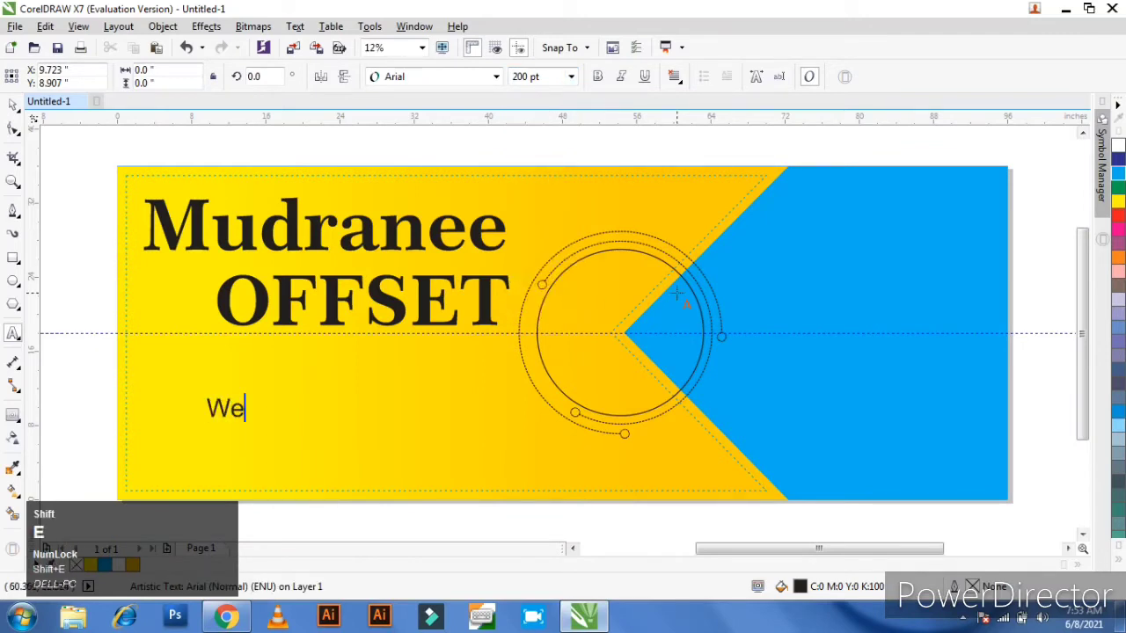
key("space")
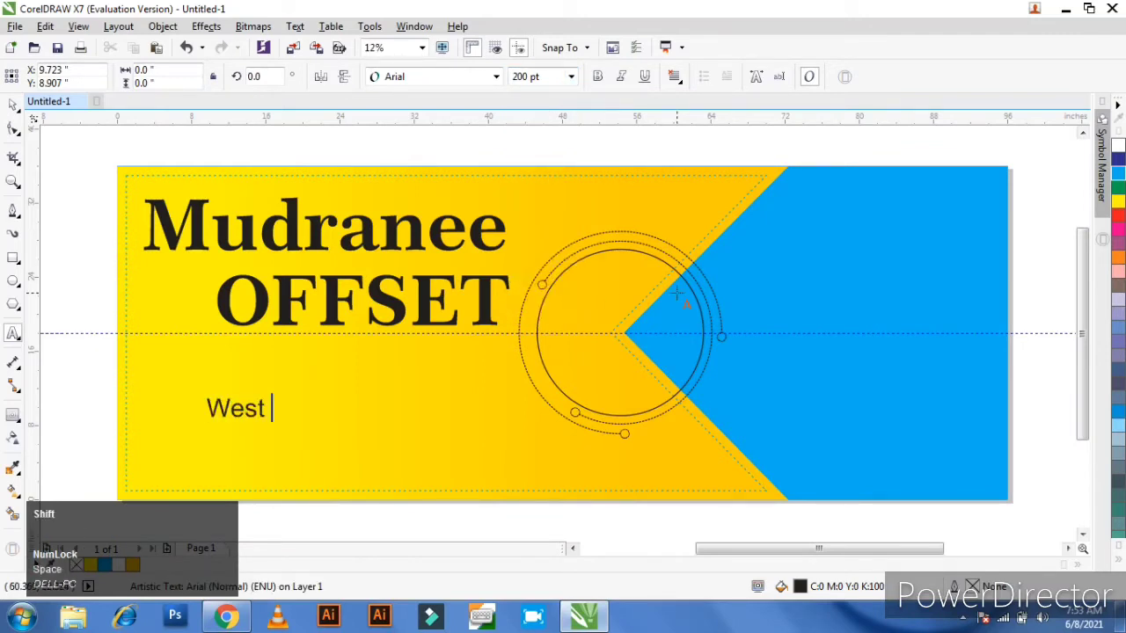
type("HAGRABAr")
key("space")
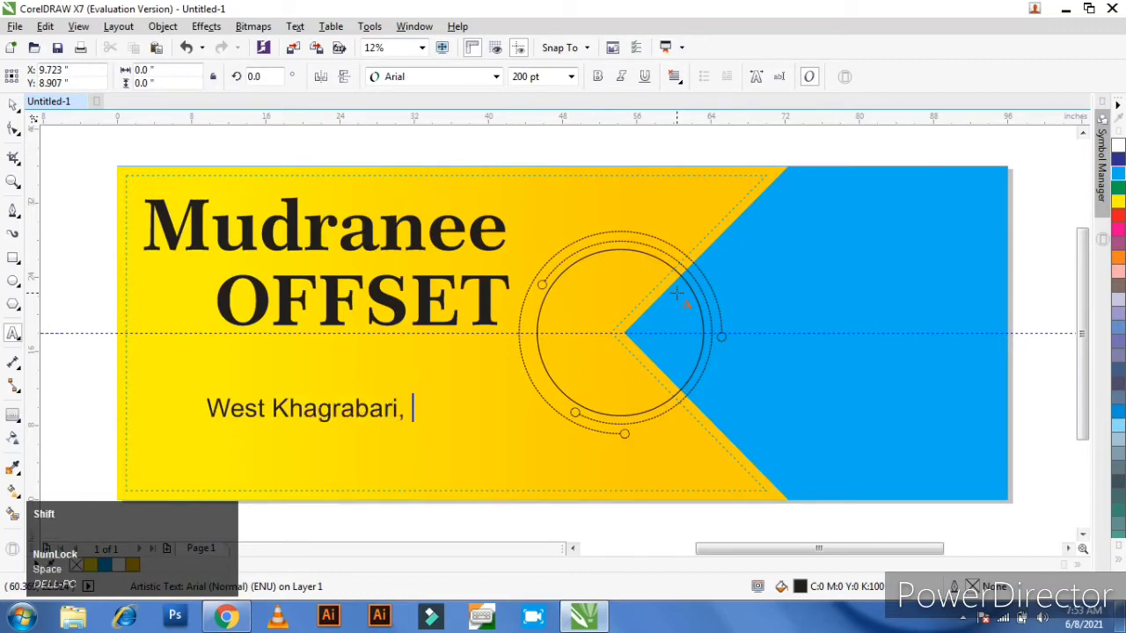
key("y")
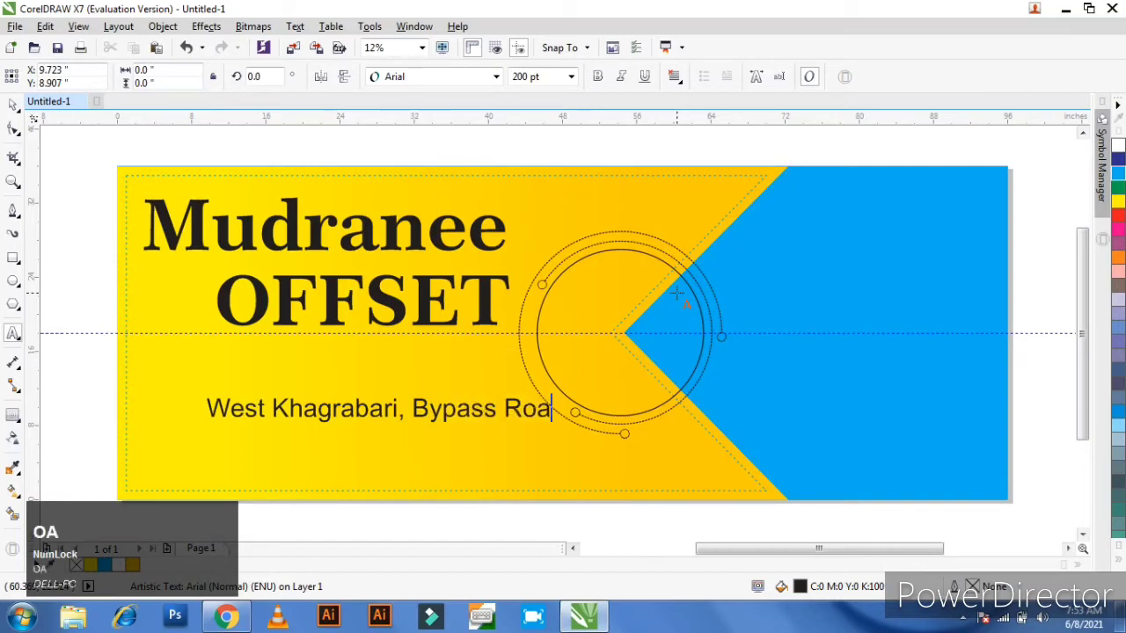
key("space")
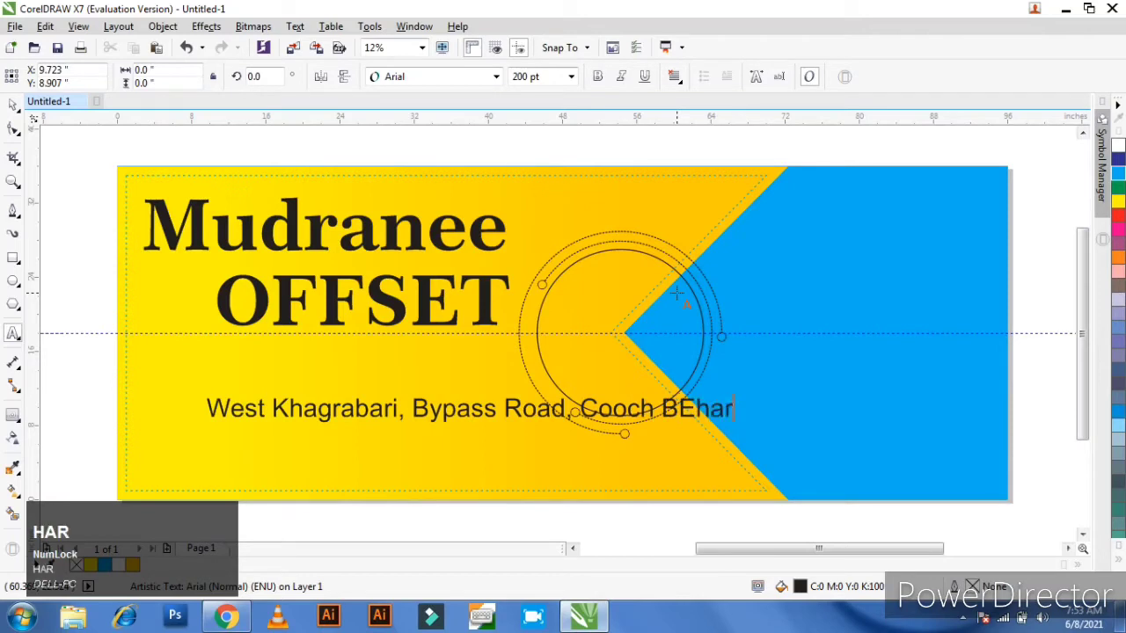
key("space")
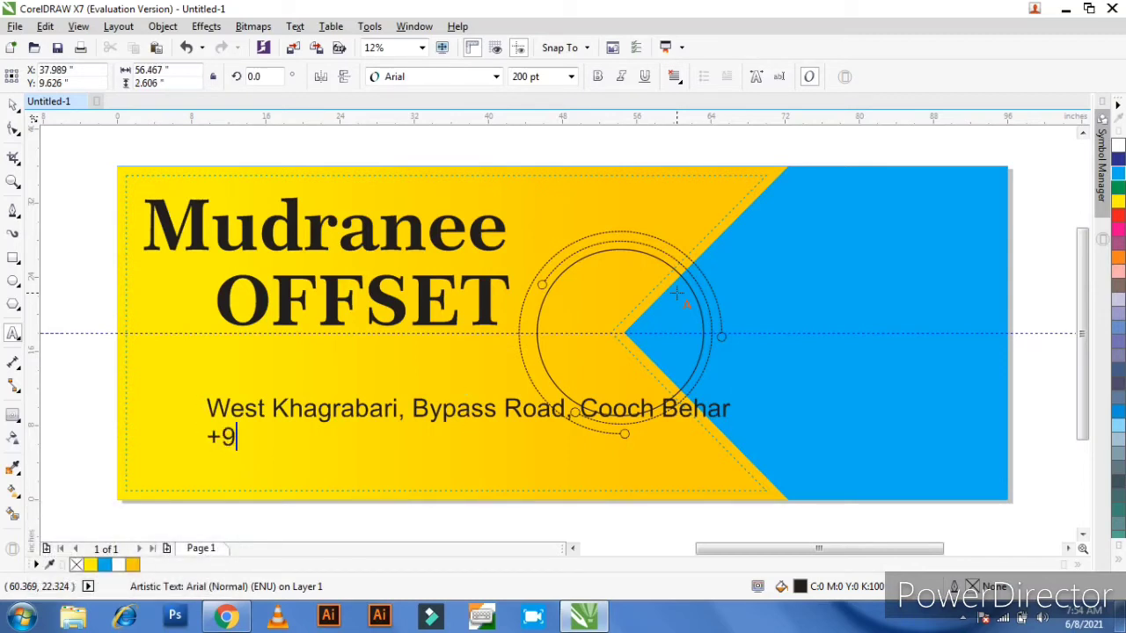
key("space")
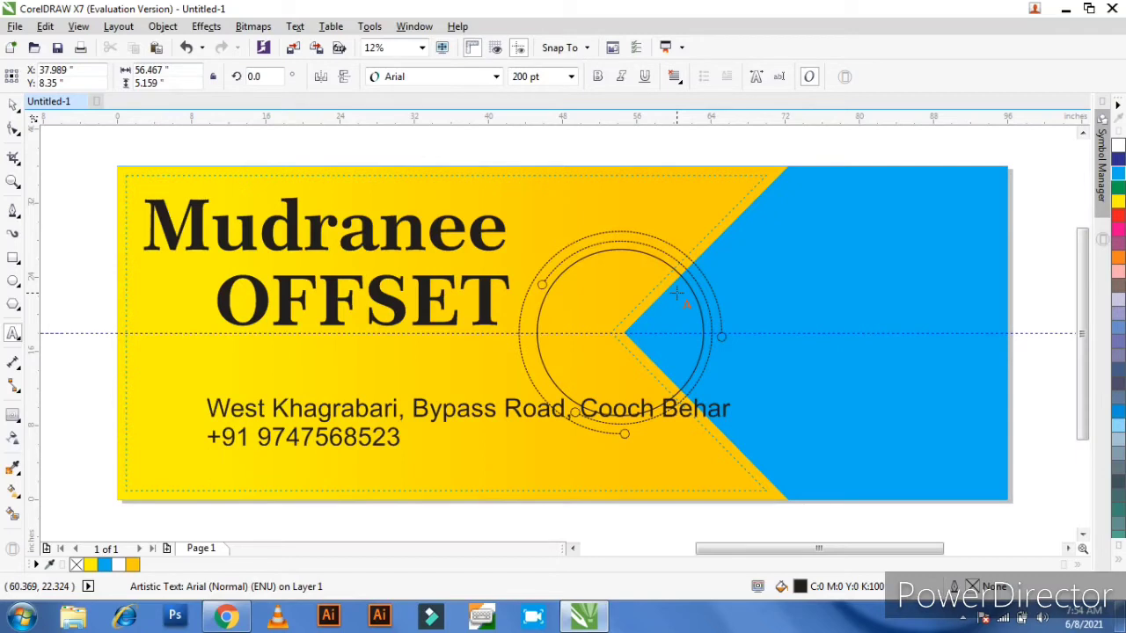
type("m")
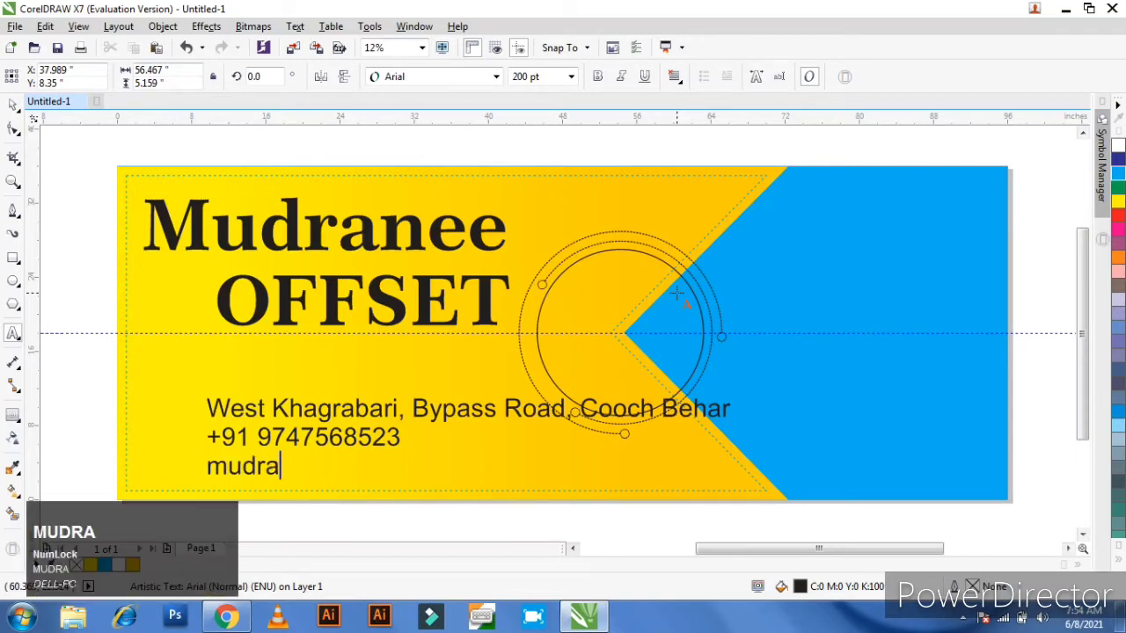
type("UDRANEE")
key("shift+2")
type("g")
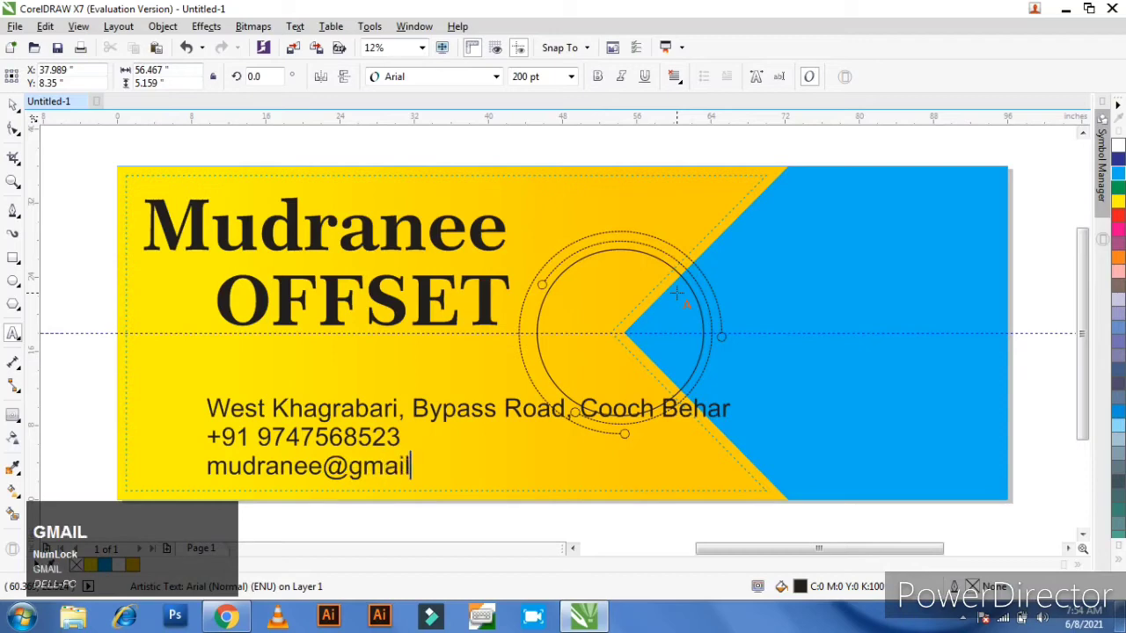
type("MAIL.COM")
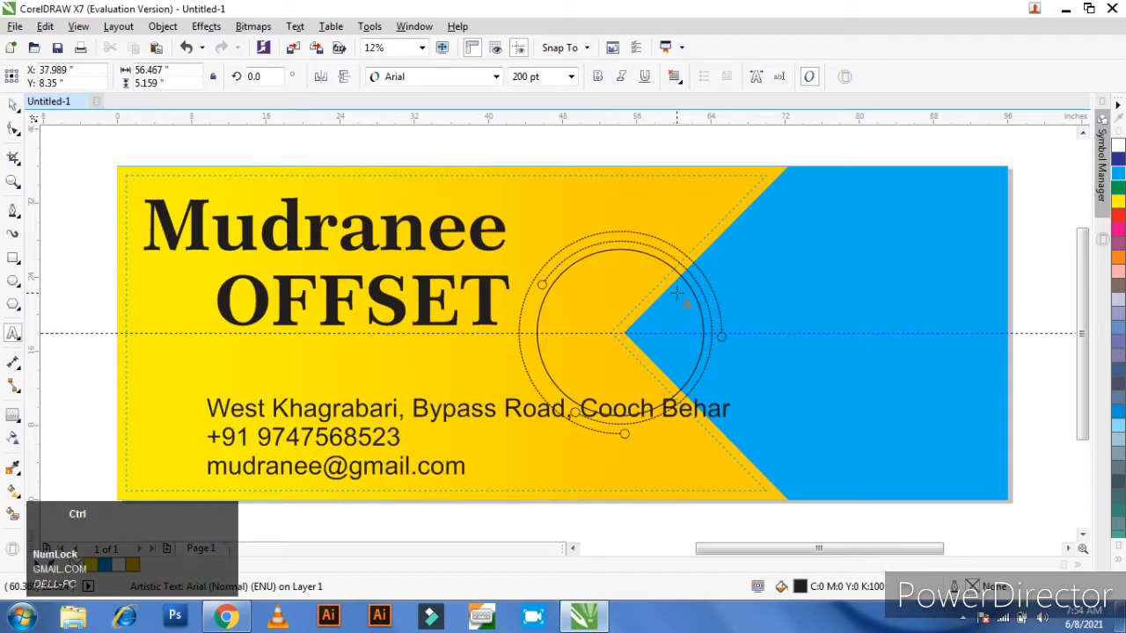
key("ctrl+s")
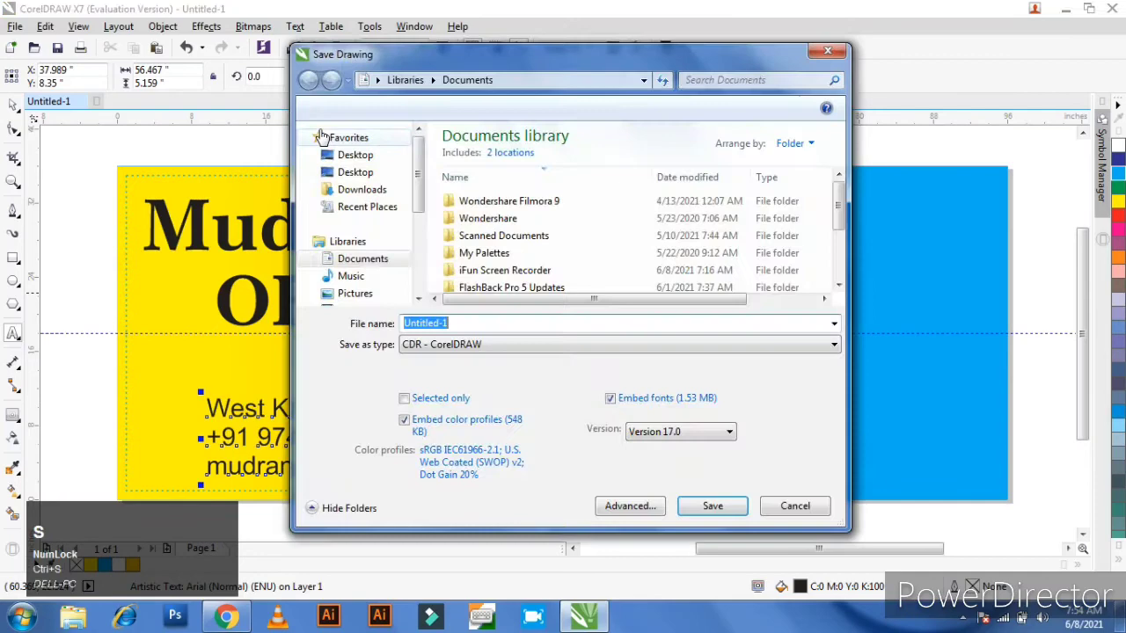
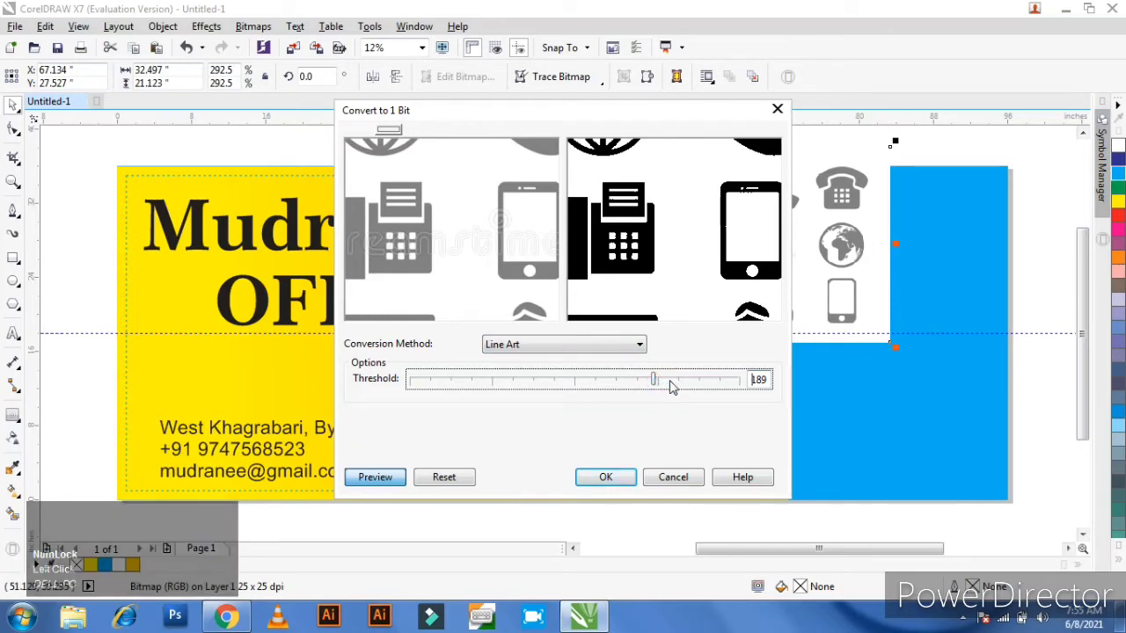
Convert the contact icons to black 1-bit line art and Quick Trace them into vector shapes
left_click(687, 386)
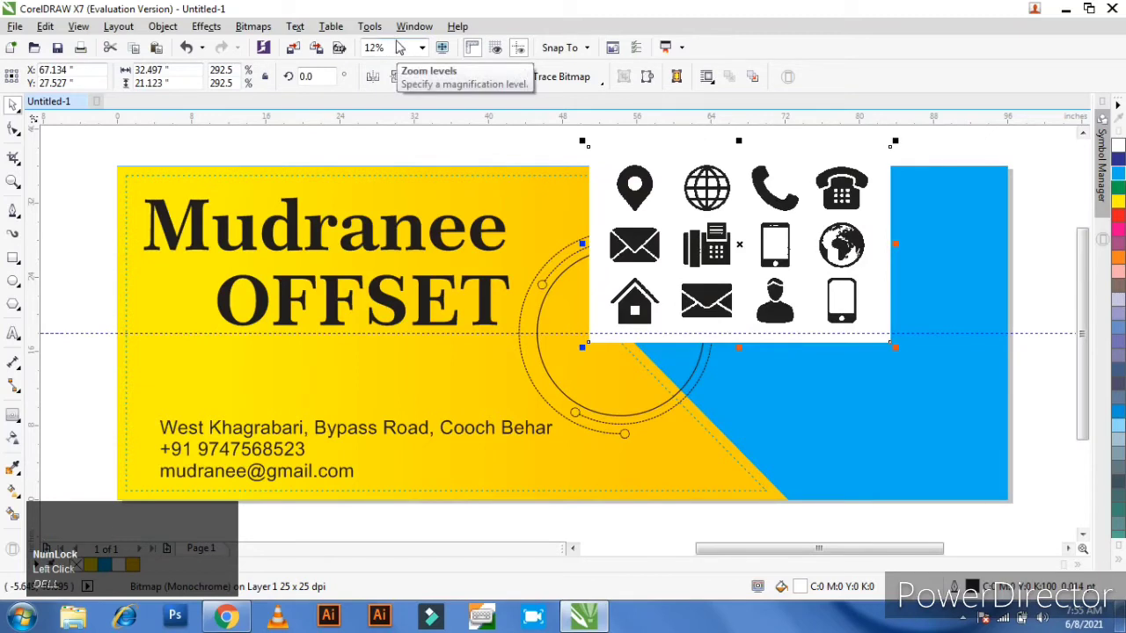
left_click(375, 31)
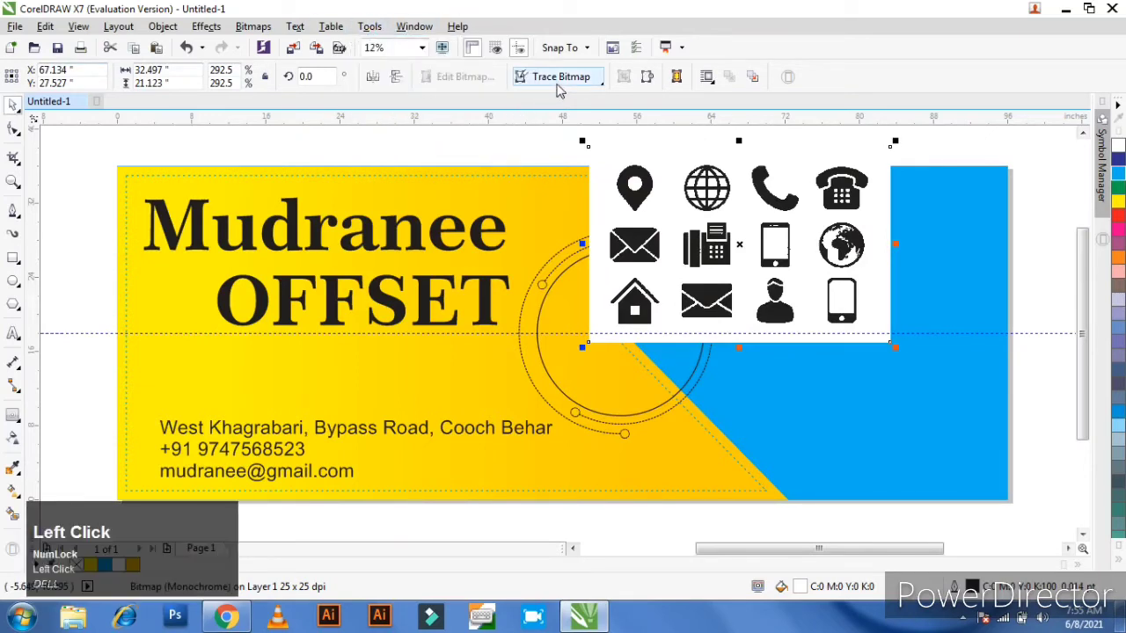
left_click(591, 84)
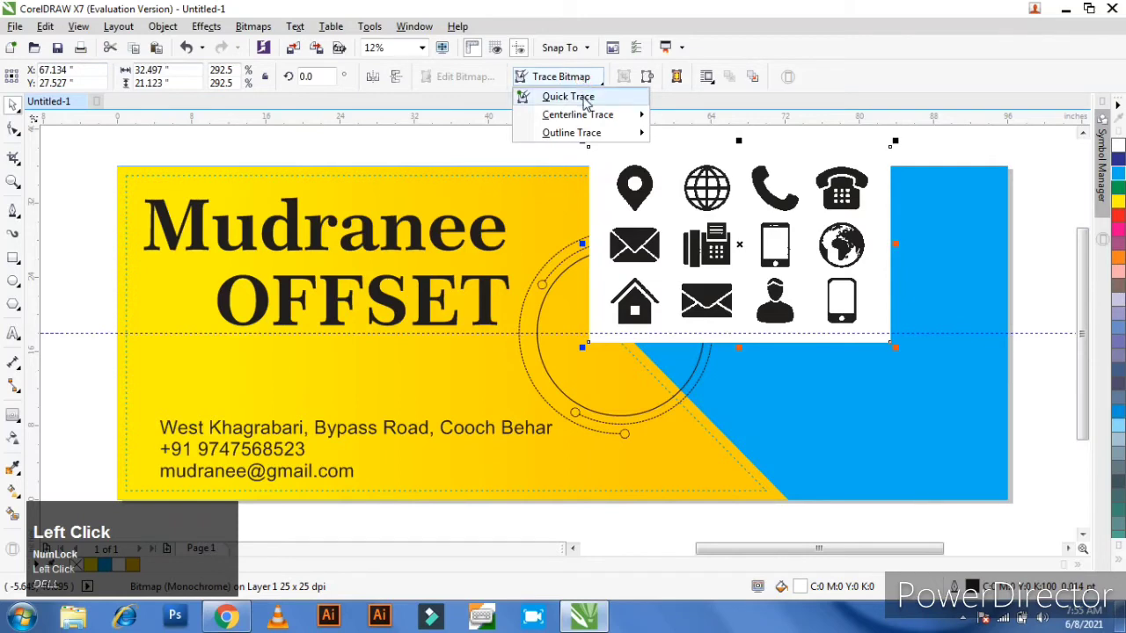
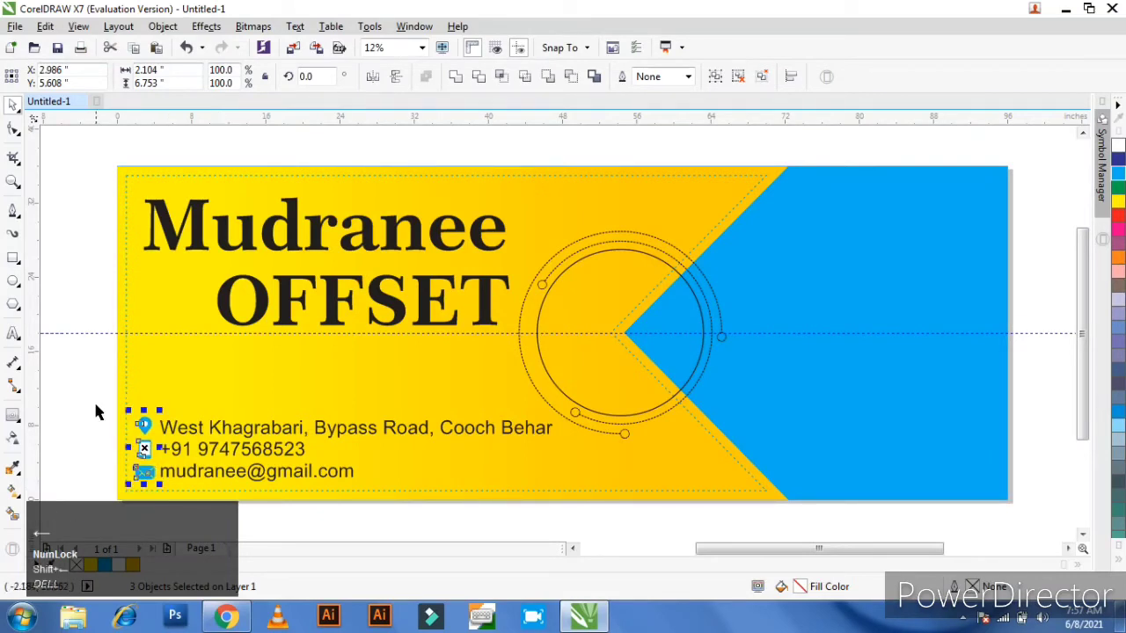
Recolour Mudranee red and give OFFSET a dark-blue fountain fill, then clear the selection
left_click(100, 407)
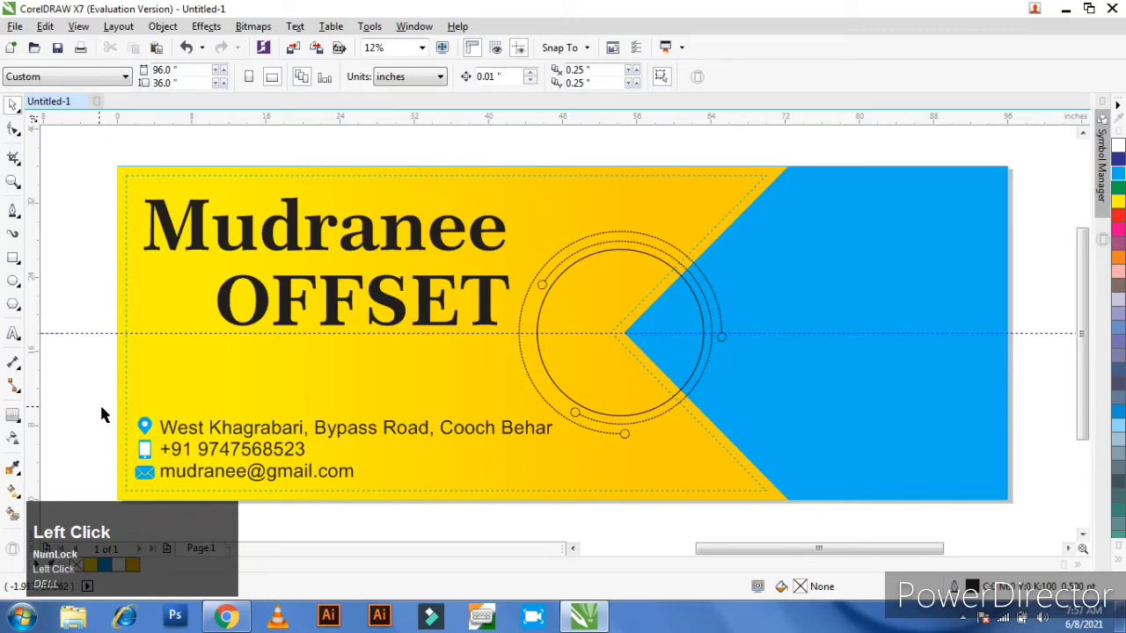
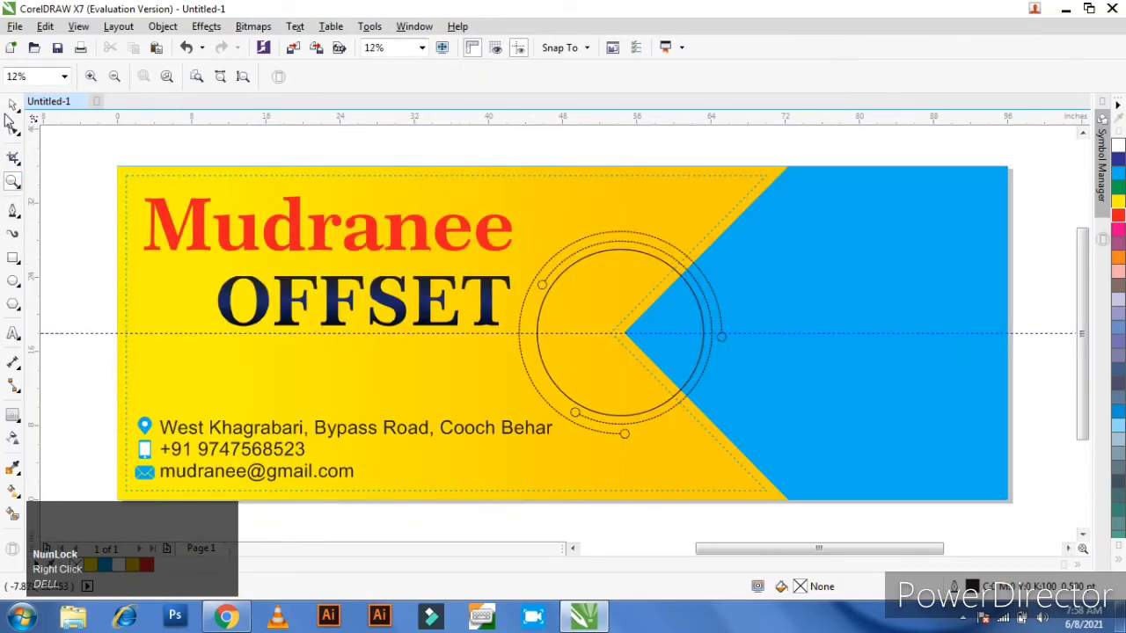
left_click(16, 107)
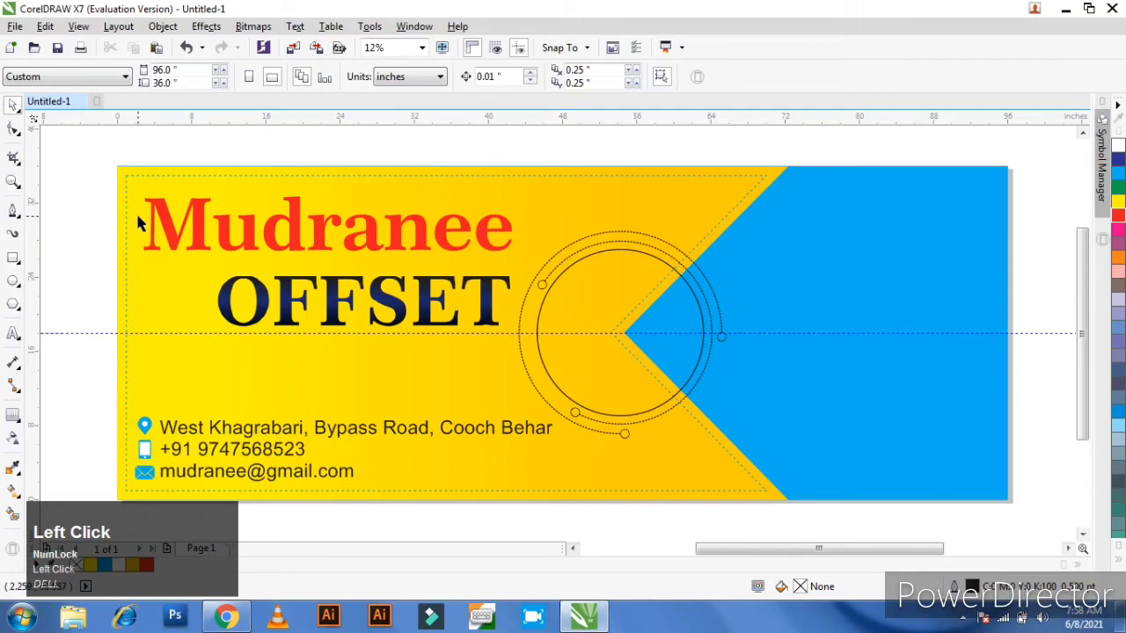
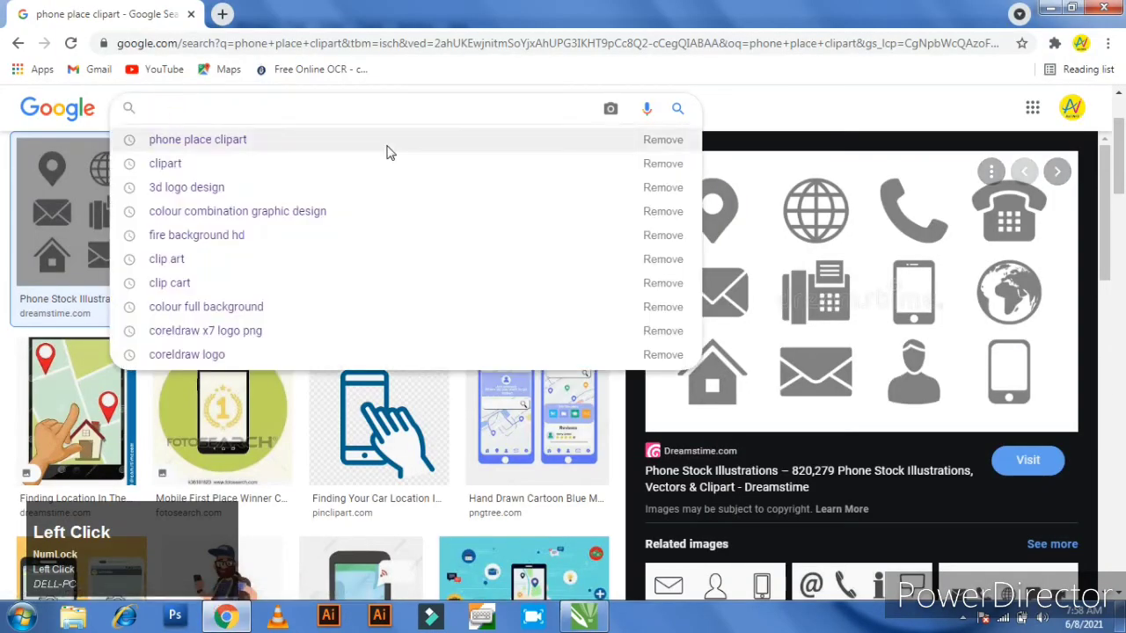
Search Google Images for 'offset machine' and open the grey automatic offset press picture
key("o")
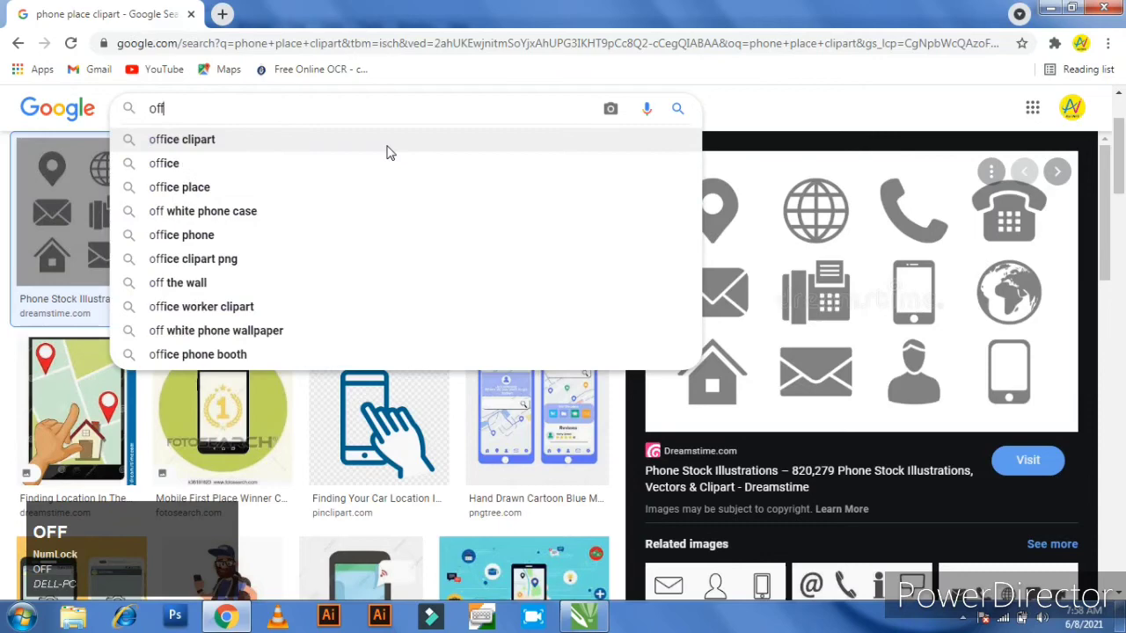
key("space")
type("mACHIn")
key("space")
key("Return")
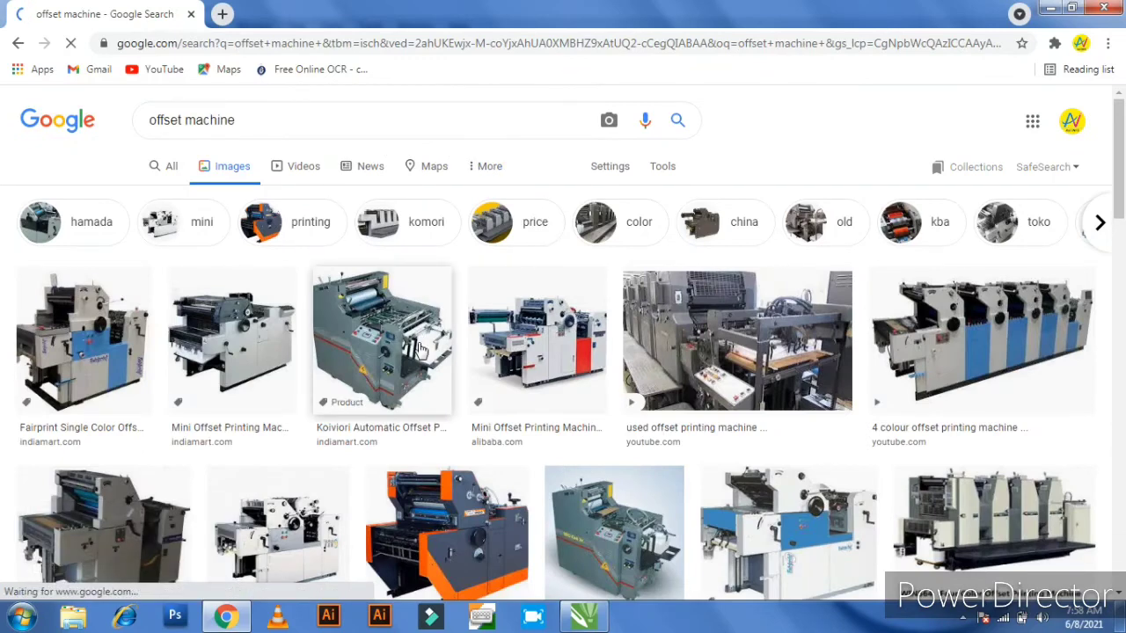
scroll("down", 3)
left_click(460, 429)
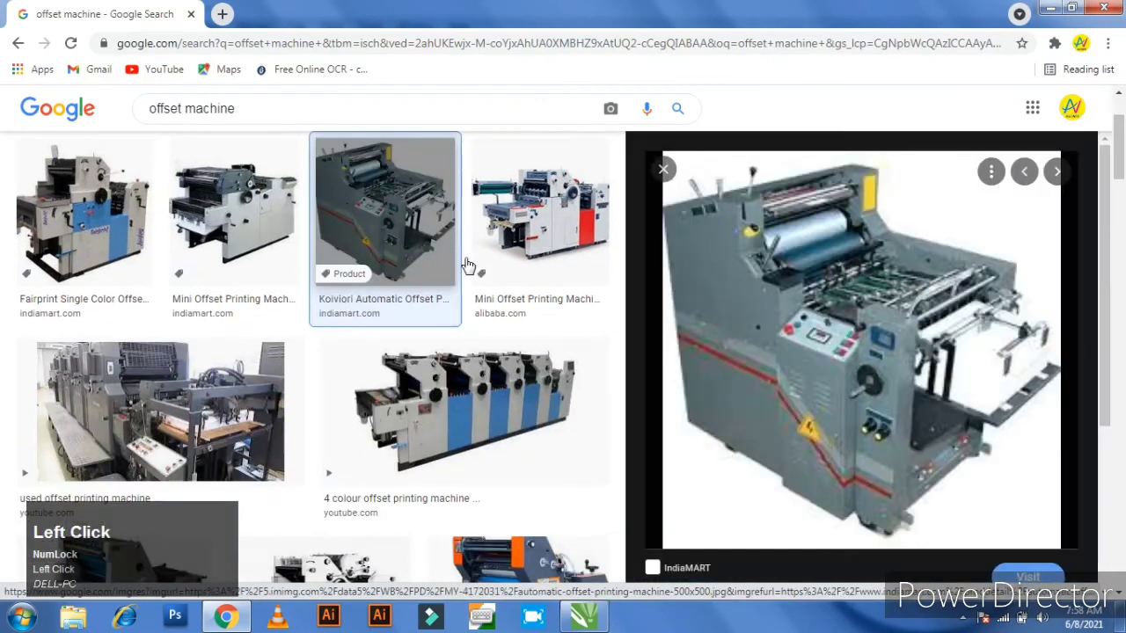
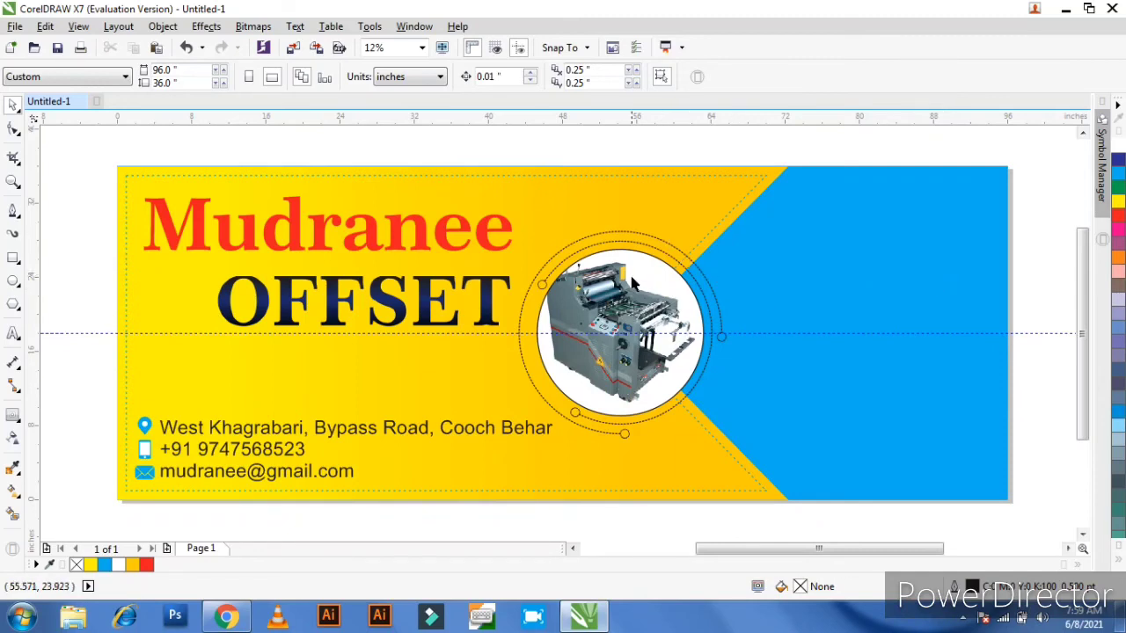
Set the photo circle's outline to None and recolour the surrounding dotted rings white
left_click(635, 279)
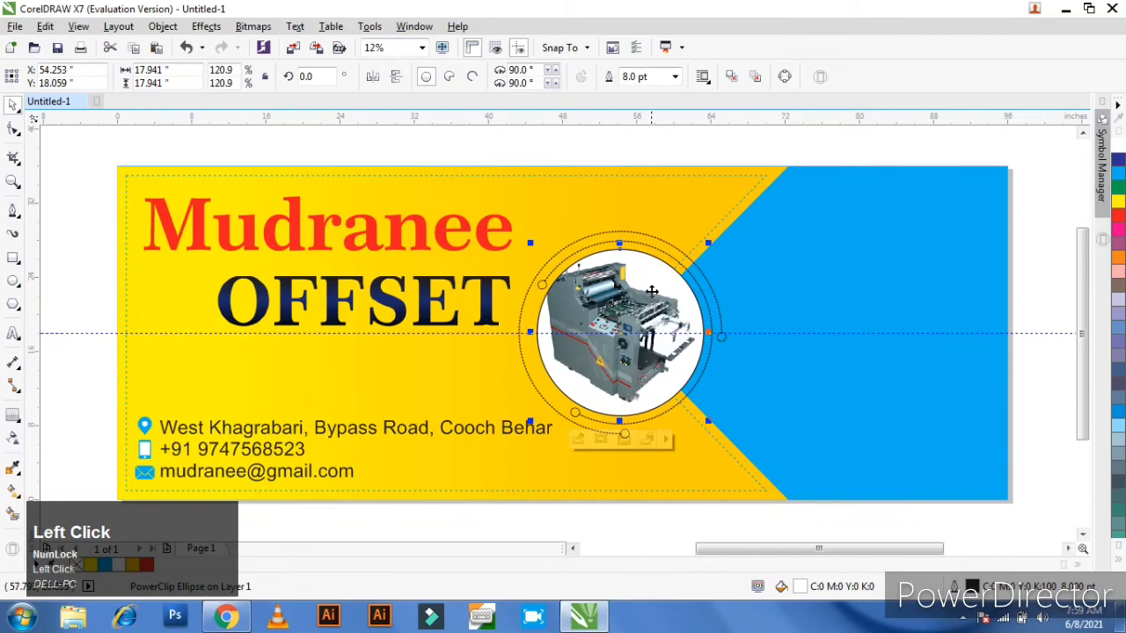
left_click(682, 81)
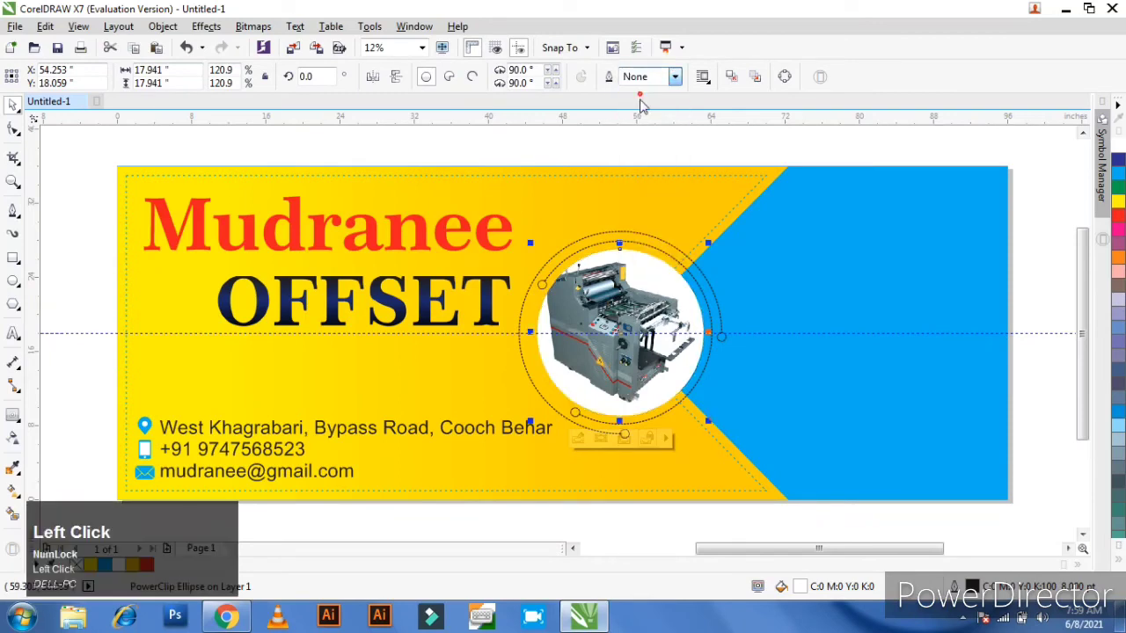
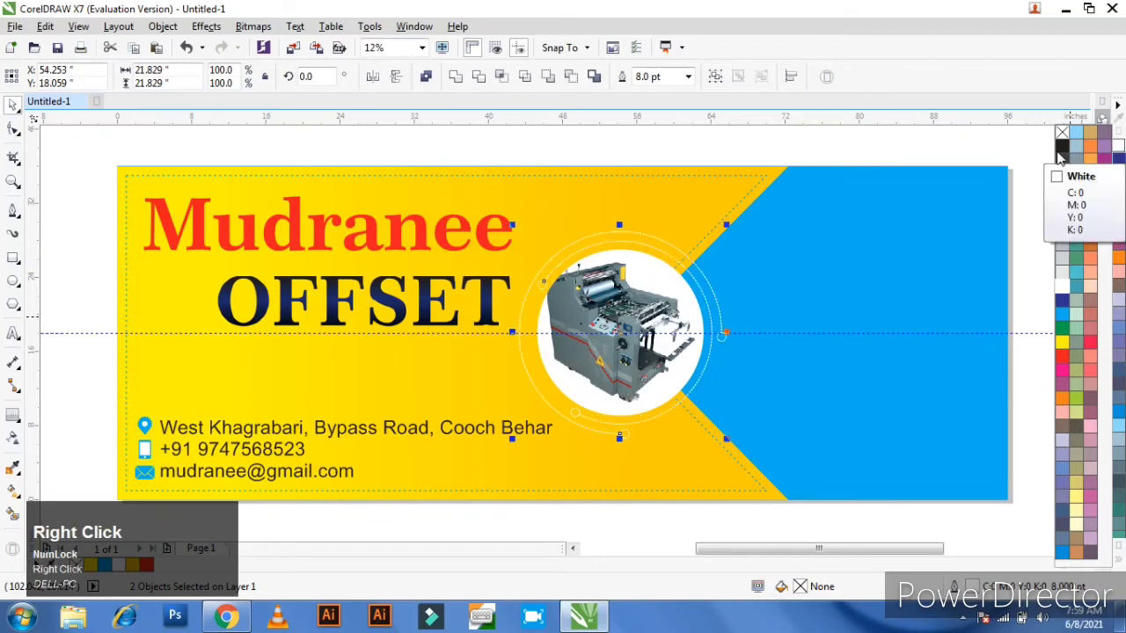
left_click(630, 138)
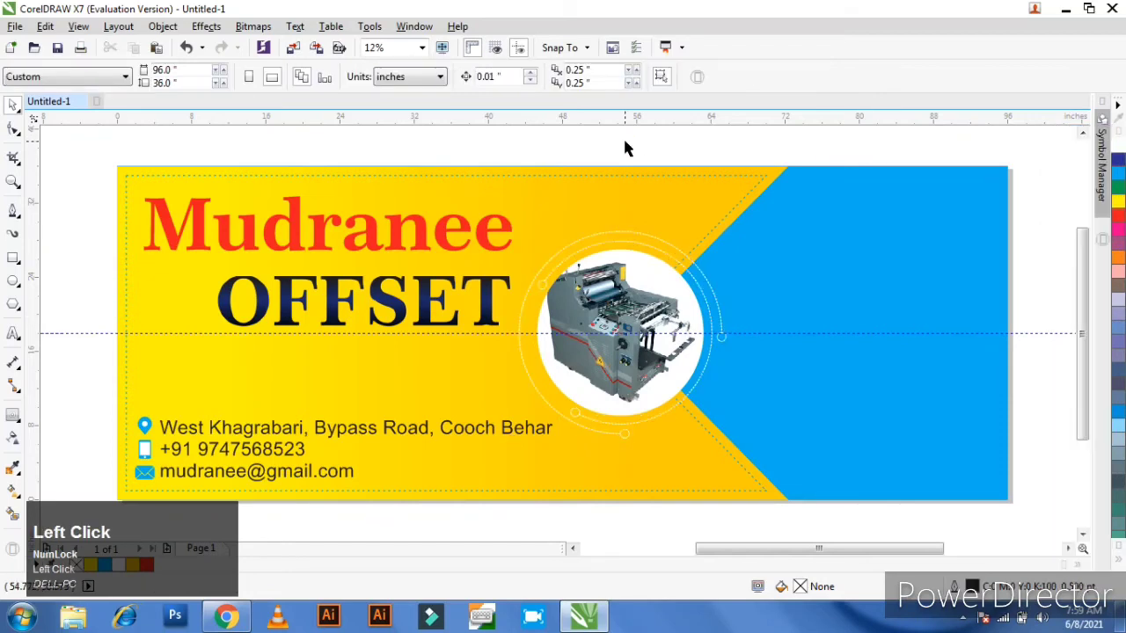
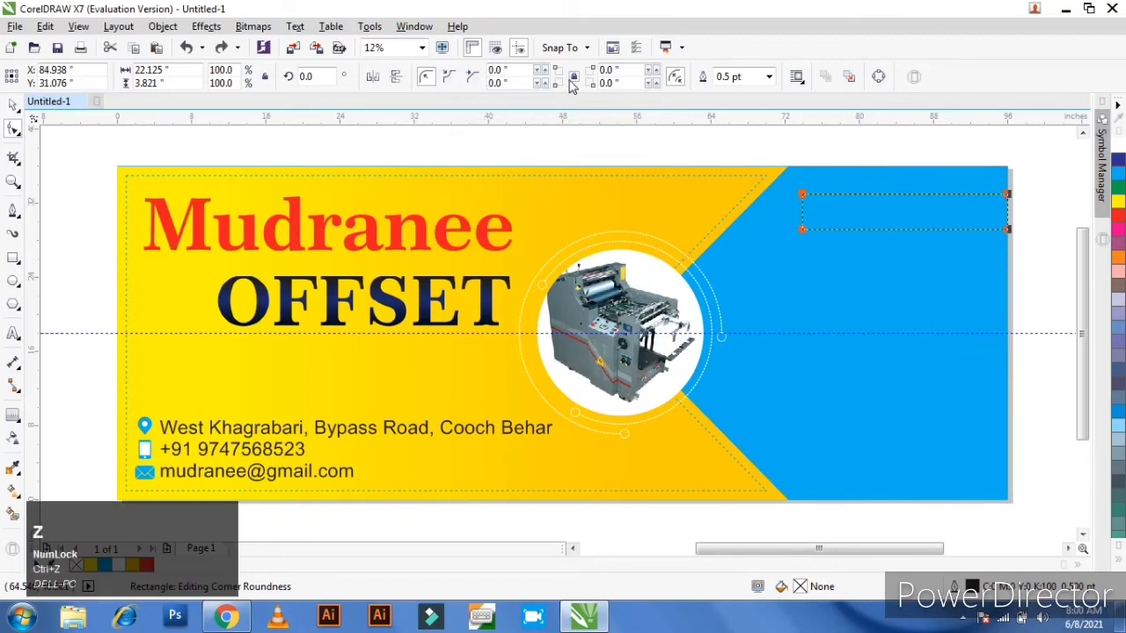
Give the long label rectangle a left corner radius of 50 and confirm it with the Pick tool
left_click(576, 84)
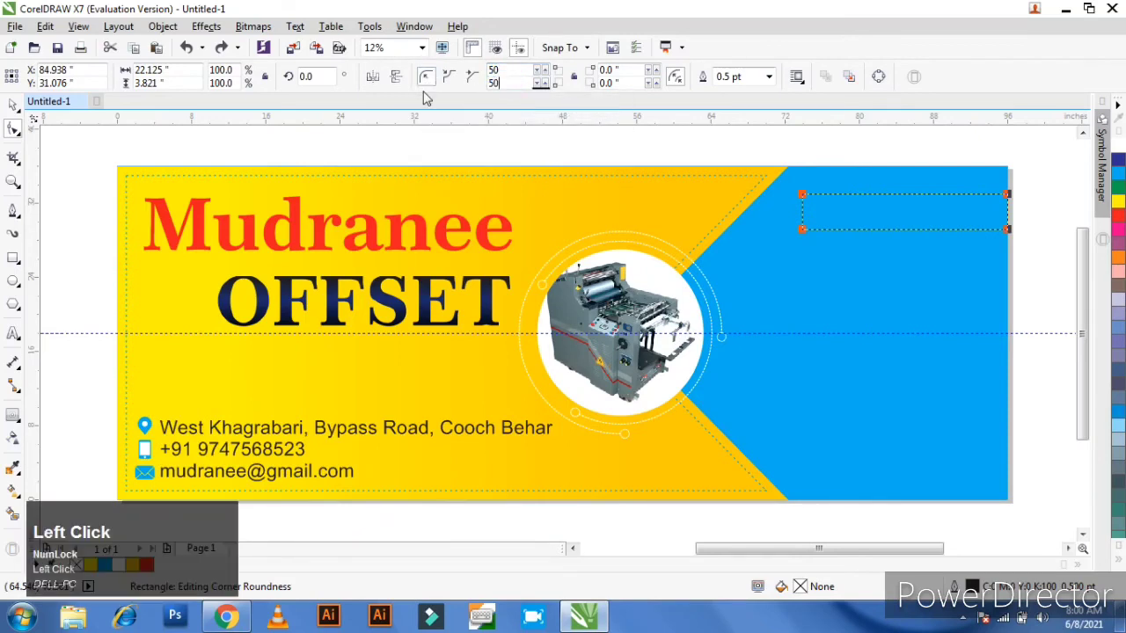
key("Return")
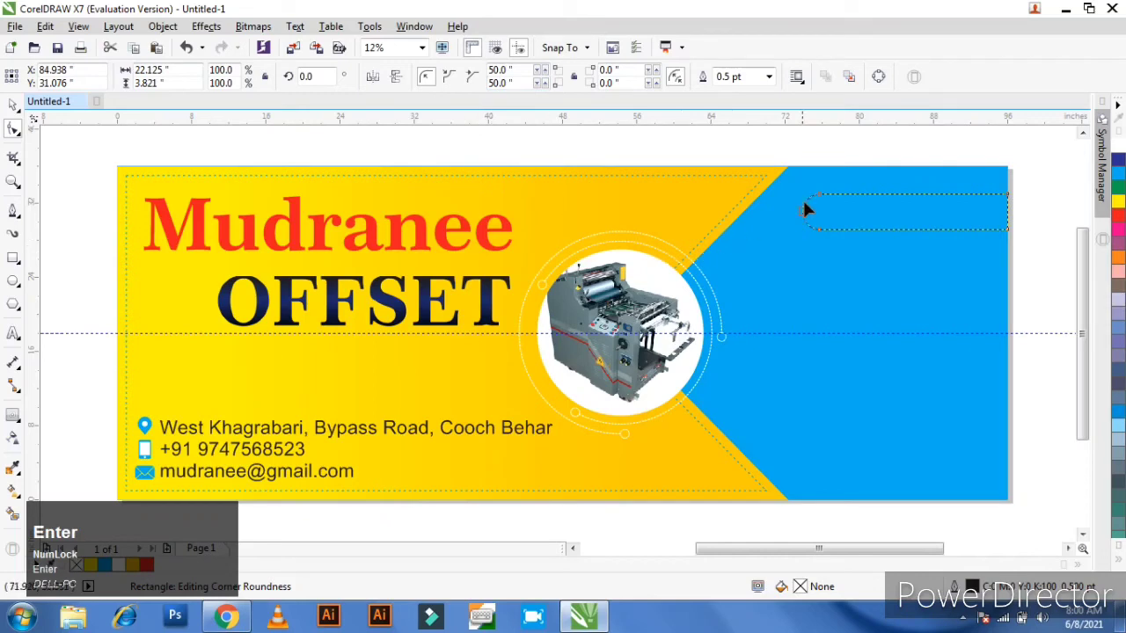
left_click(20, 105)
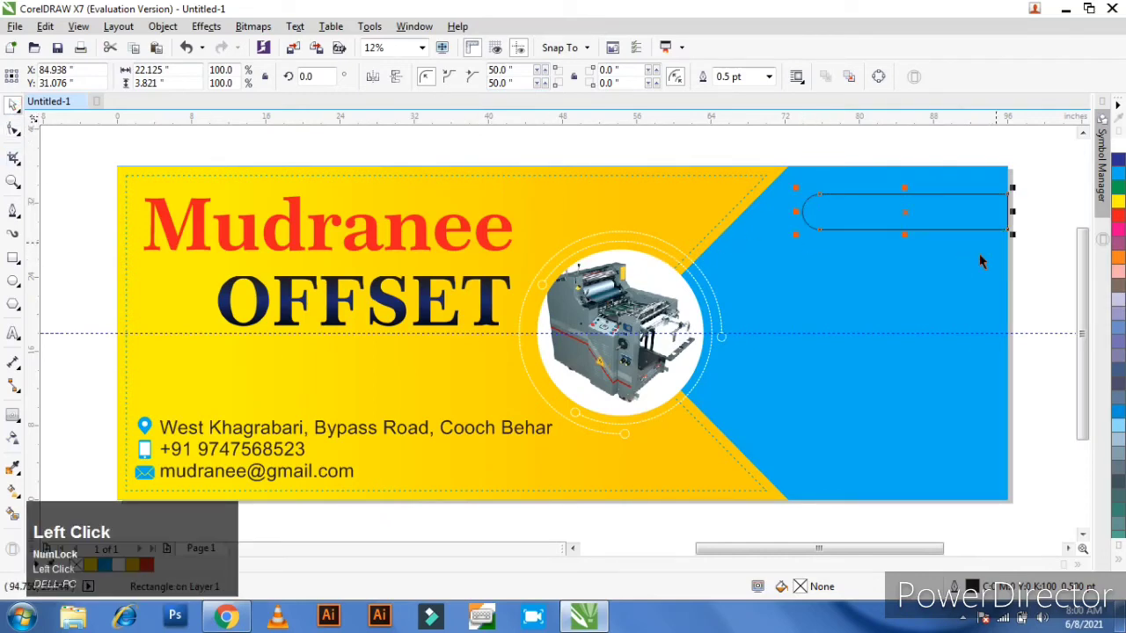
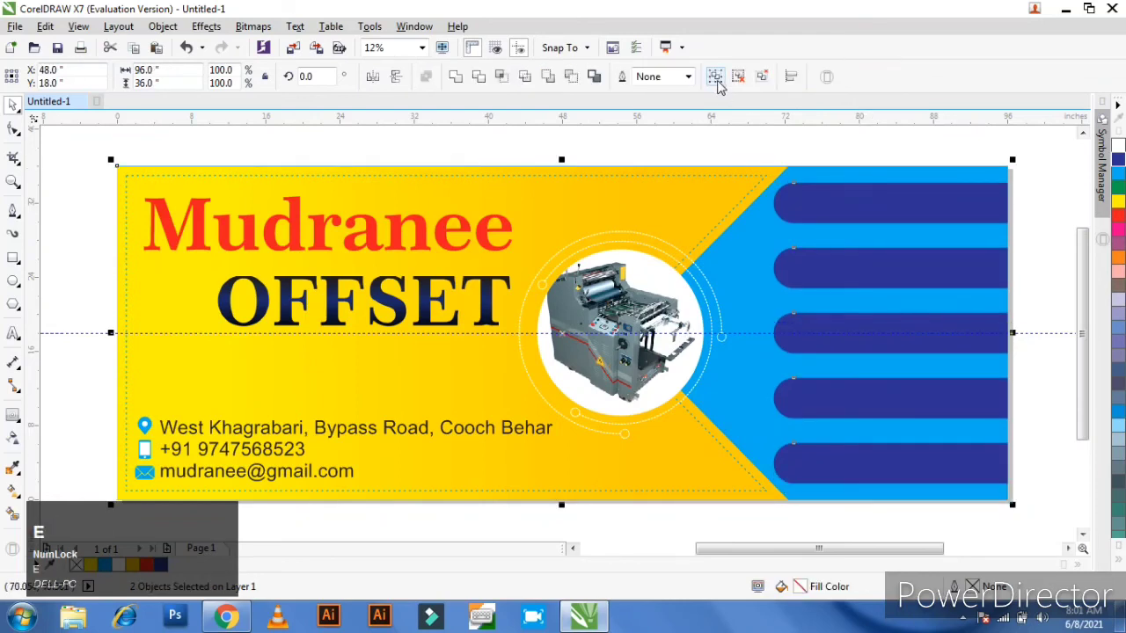
Fill the rounded label dark blue, remove its outline and stack five copies down the blue side
left_click(723, 83)
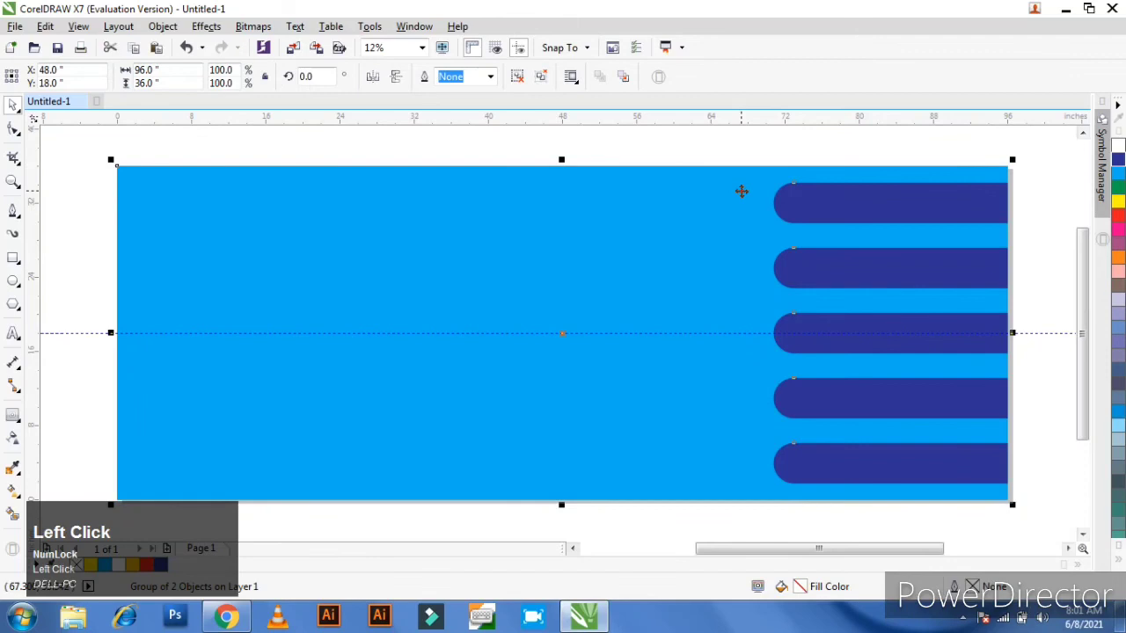
Undo the covering change and type MULTICOLOUR PRINT in large Arial capitals above the banner
key("shift+Page_Down")
left_click(724, 144)
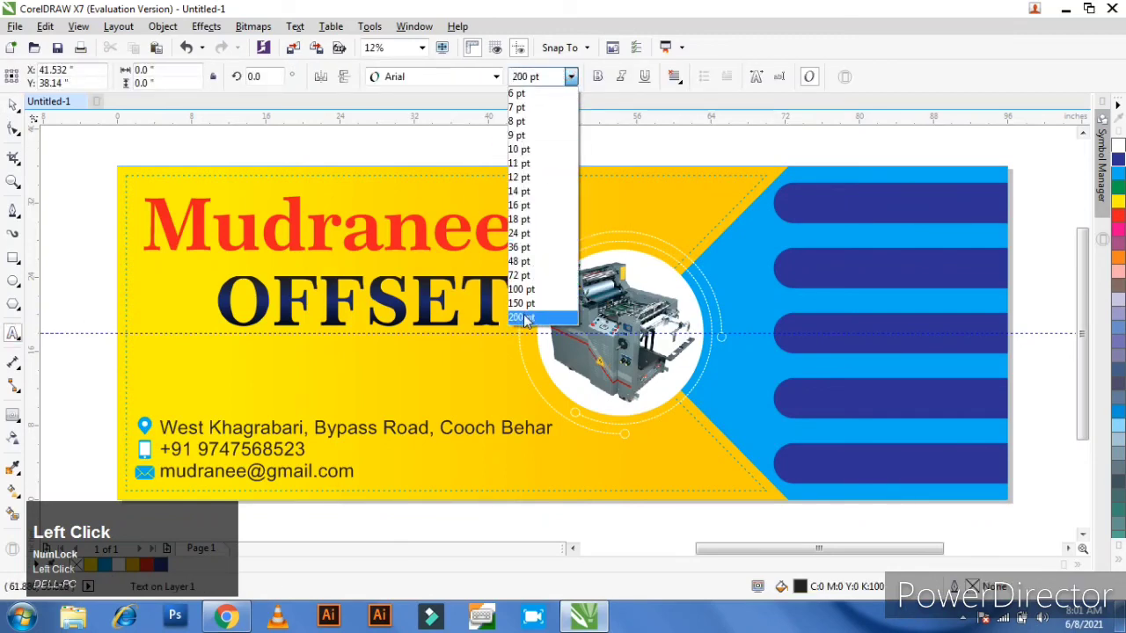
key("Caps_Lock")
type("m")
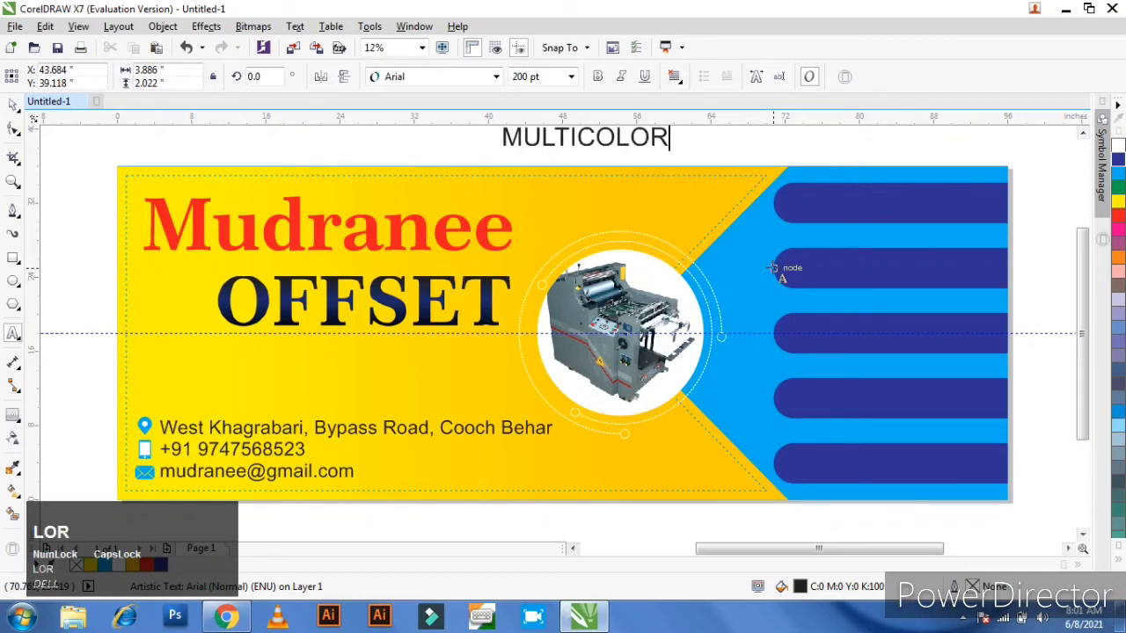
key("space")
type("p")
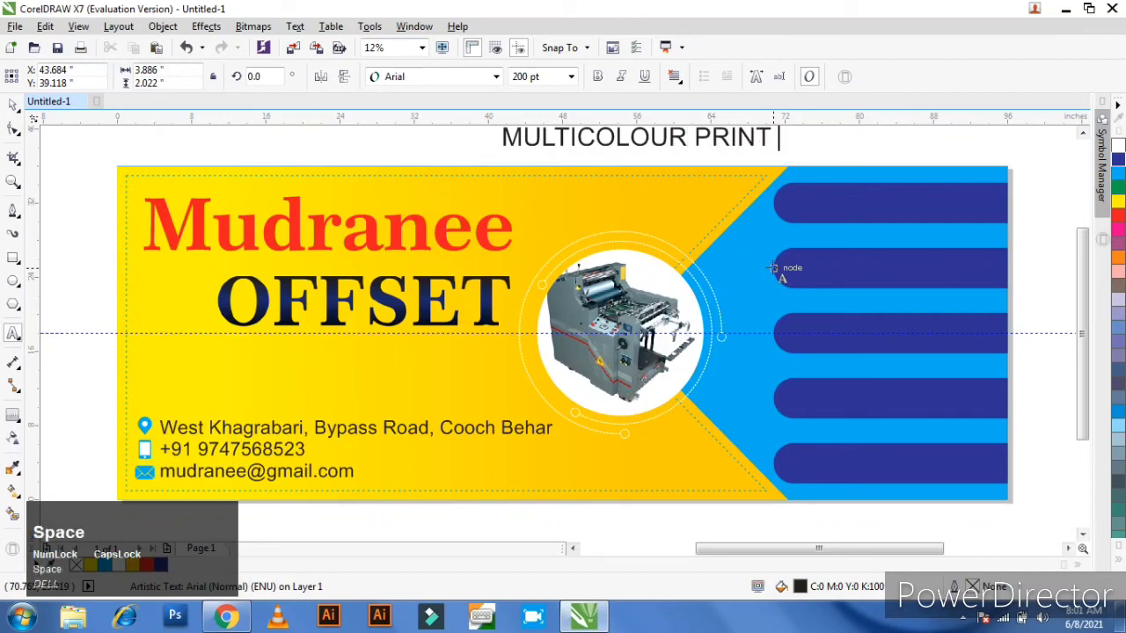
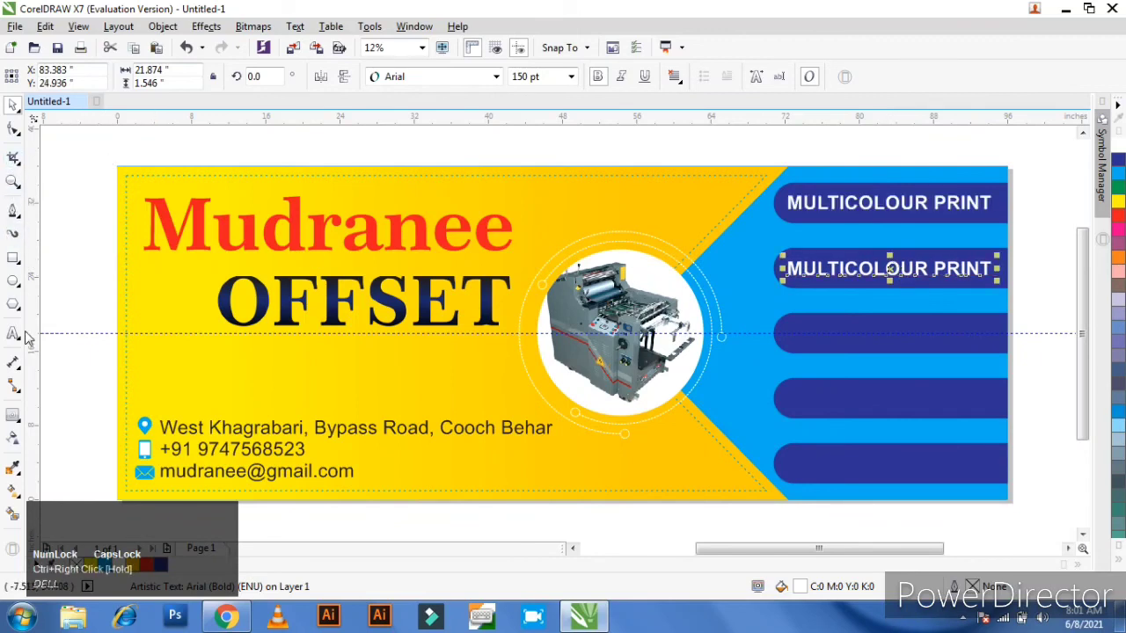
Retype the copied label as OFFSET PRINT and drop a copy on the third bar reading DIGITAL PRINT
left_click(20, 337)
key("ctrl+a")
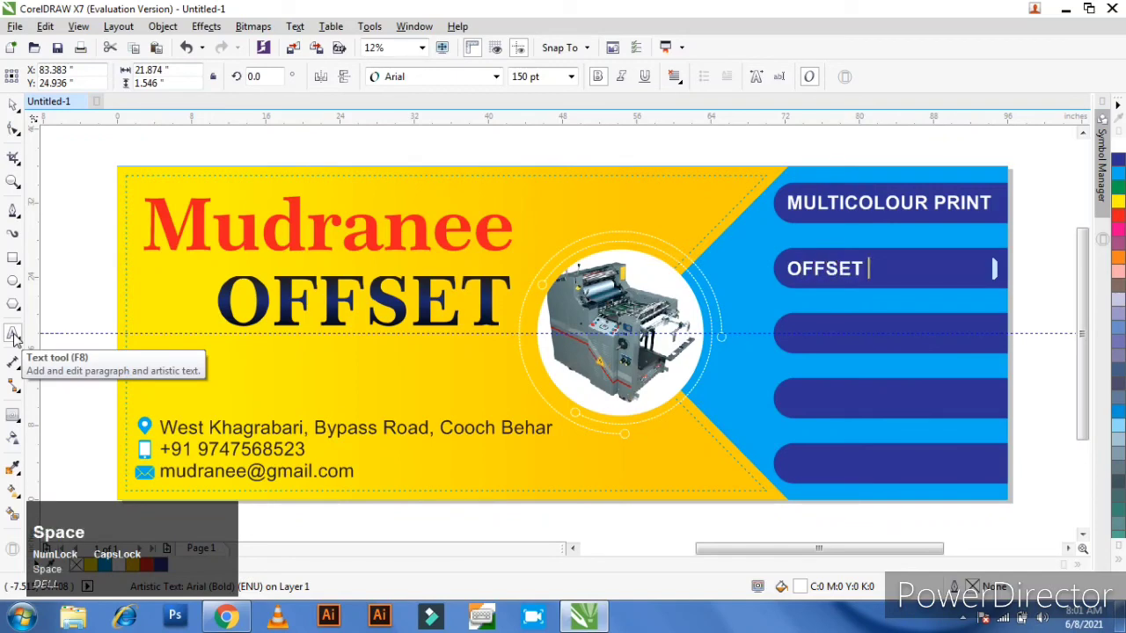
key("p")
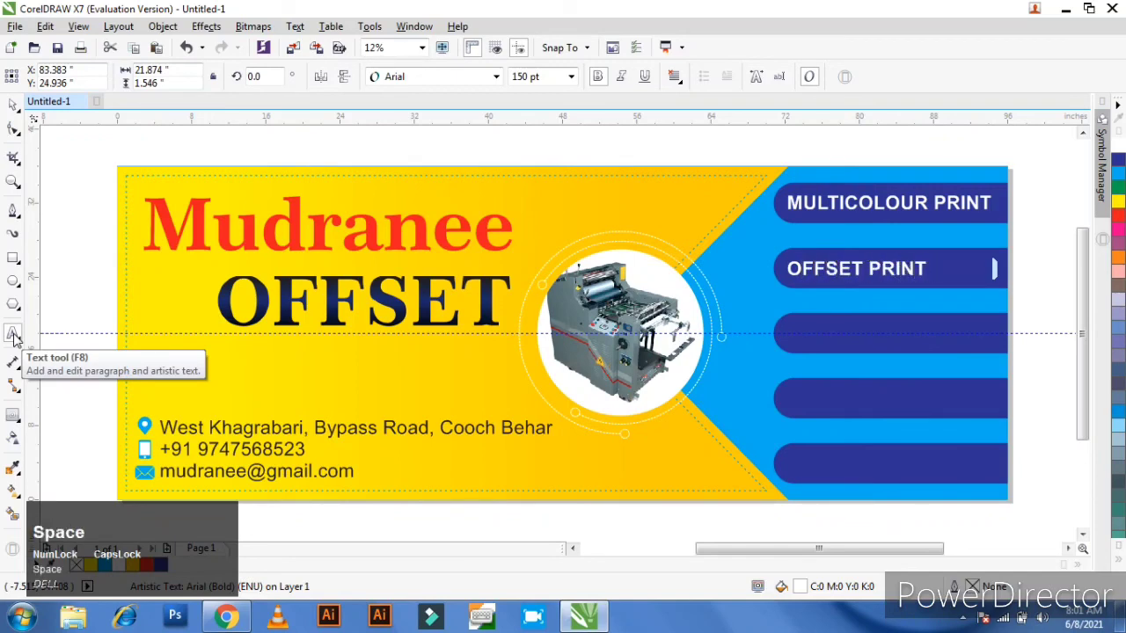
left_click(14, 108)
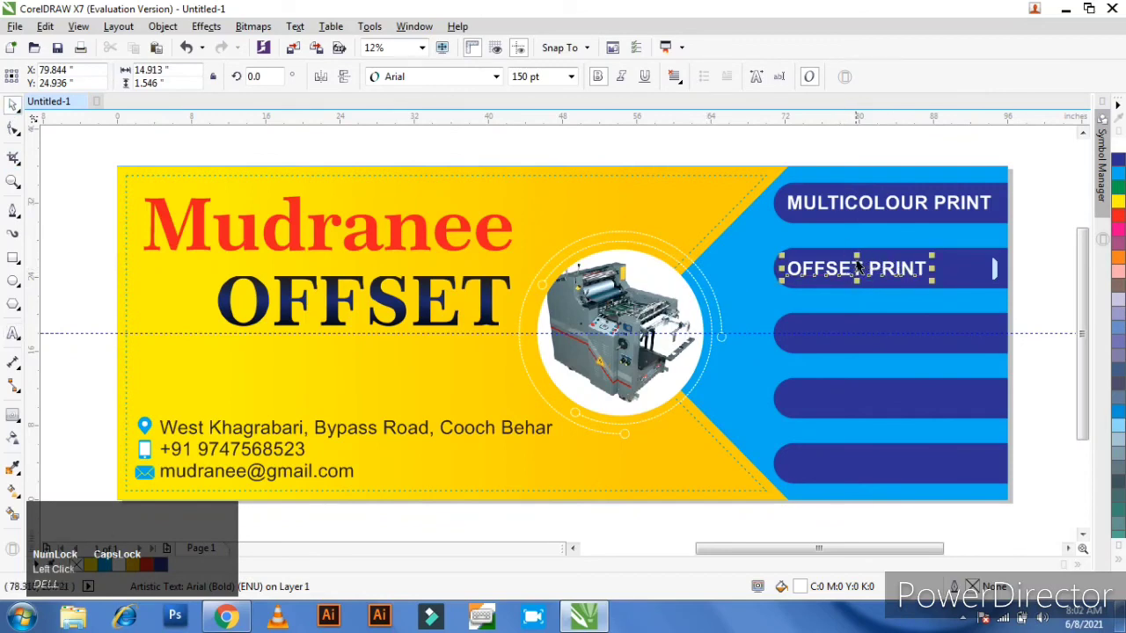
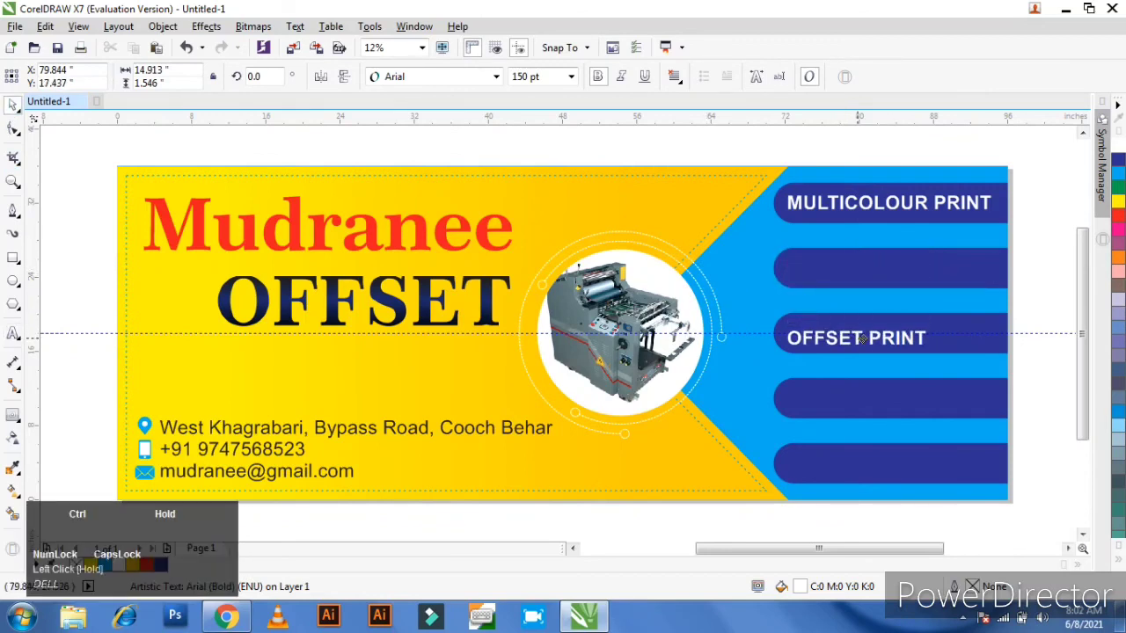
right_click(867, 339)
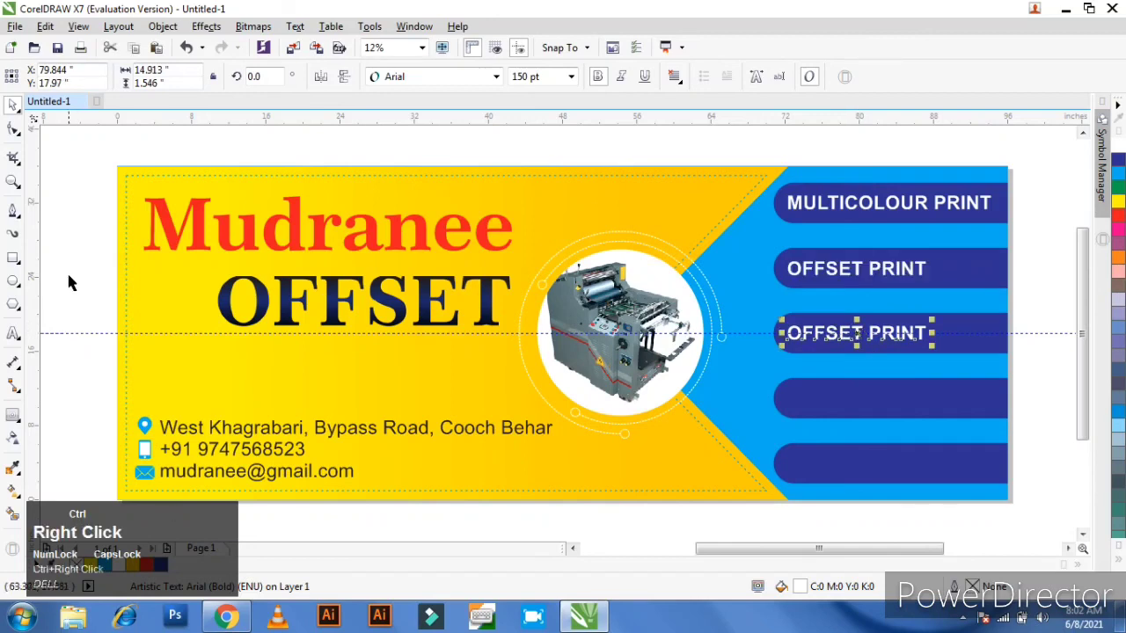
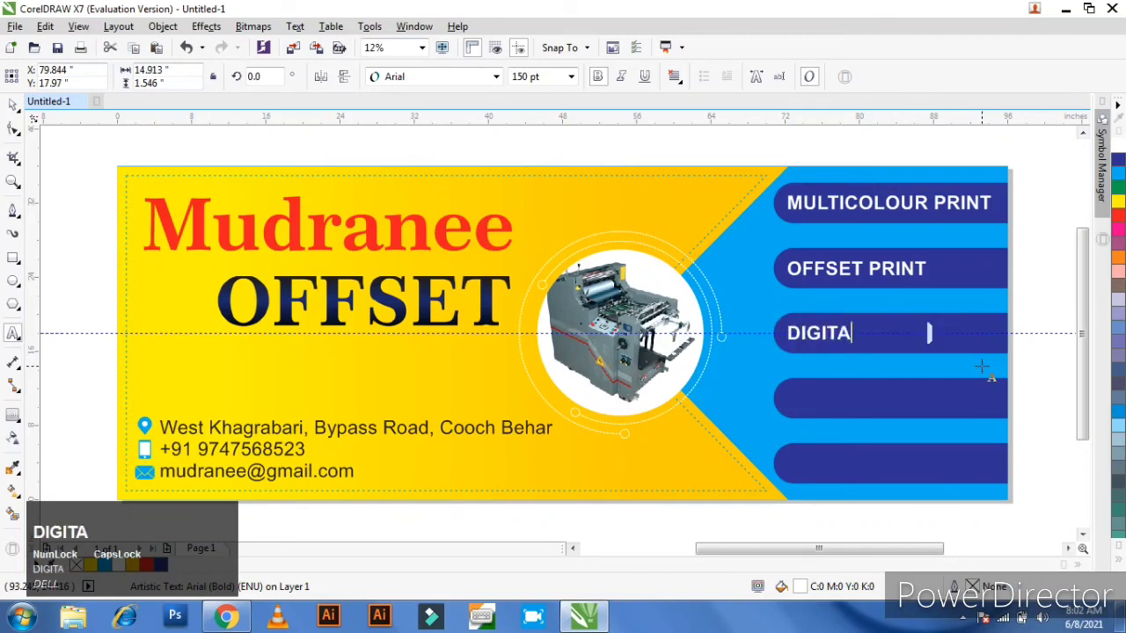
key("space")
key("p")
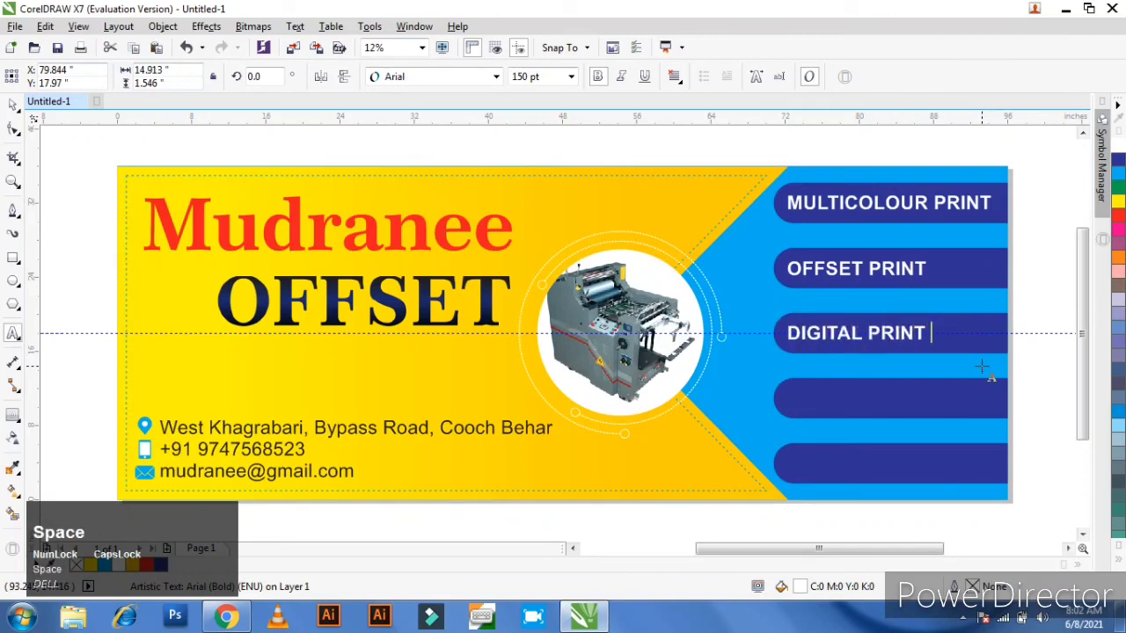
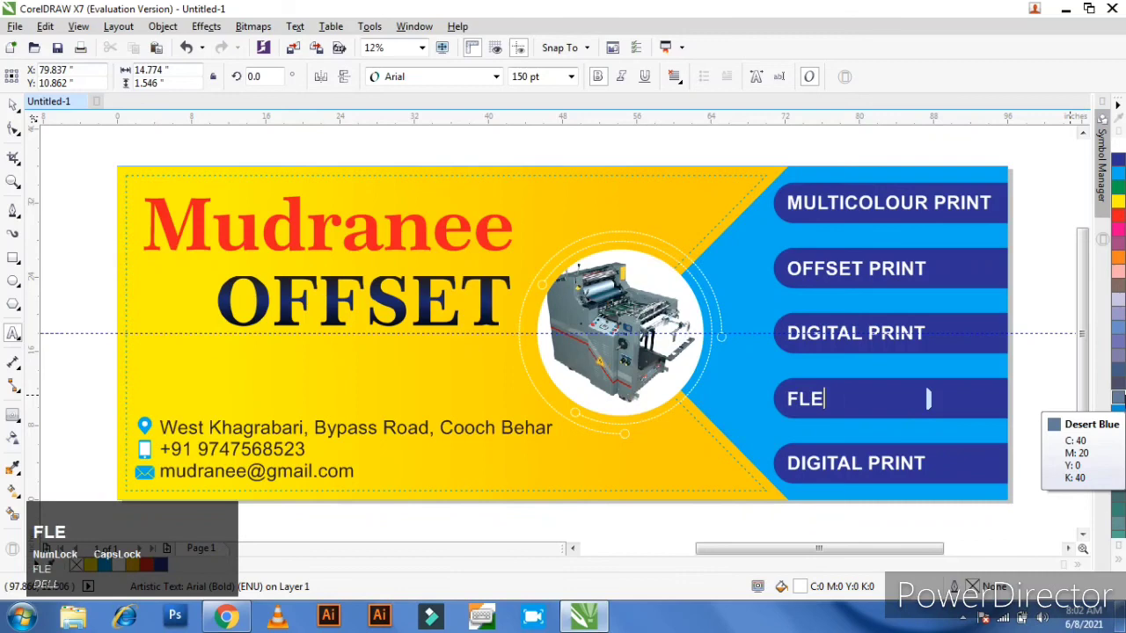
Letter the fourth and fifth bars FLEX PRINT and COMPUTER DESIGN
key("space")
key("p")
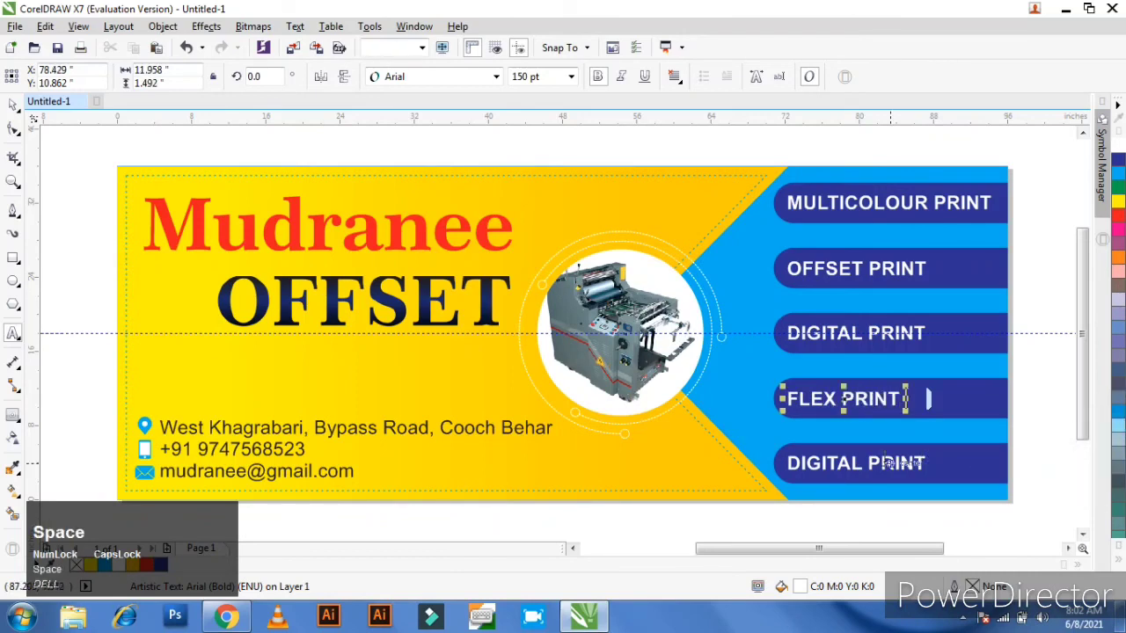
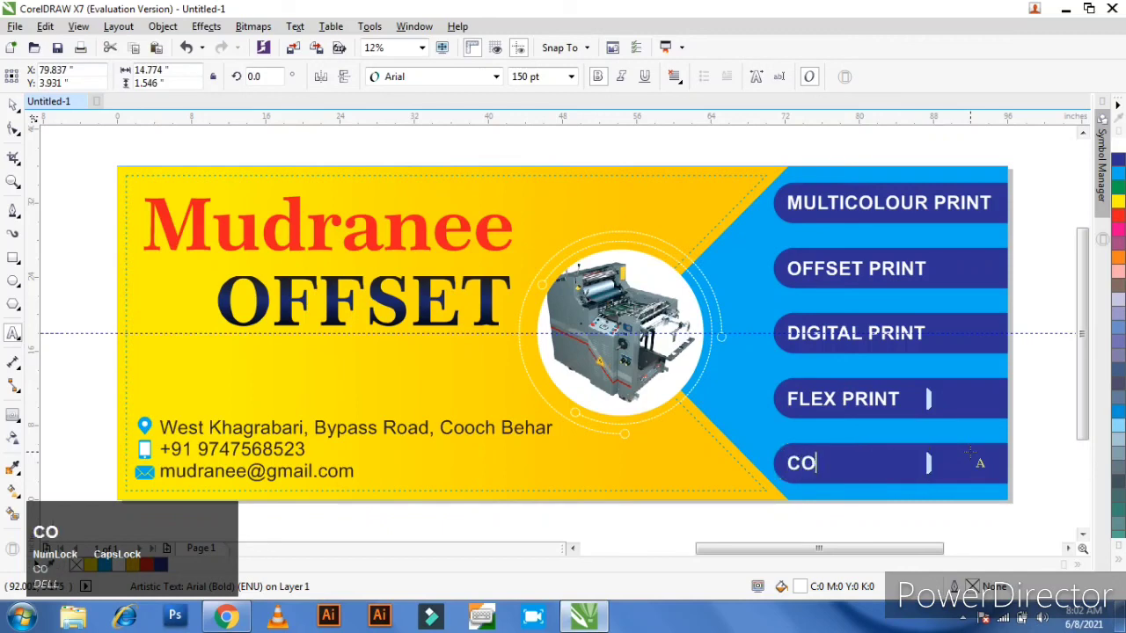
type("COMPUTER")
key("space")
key("d")
key("space")
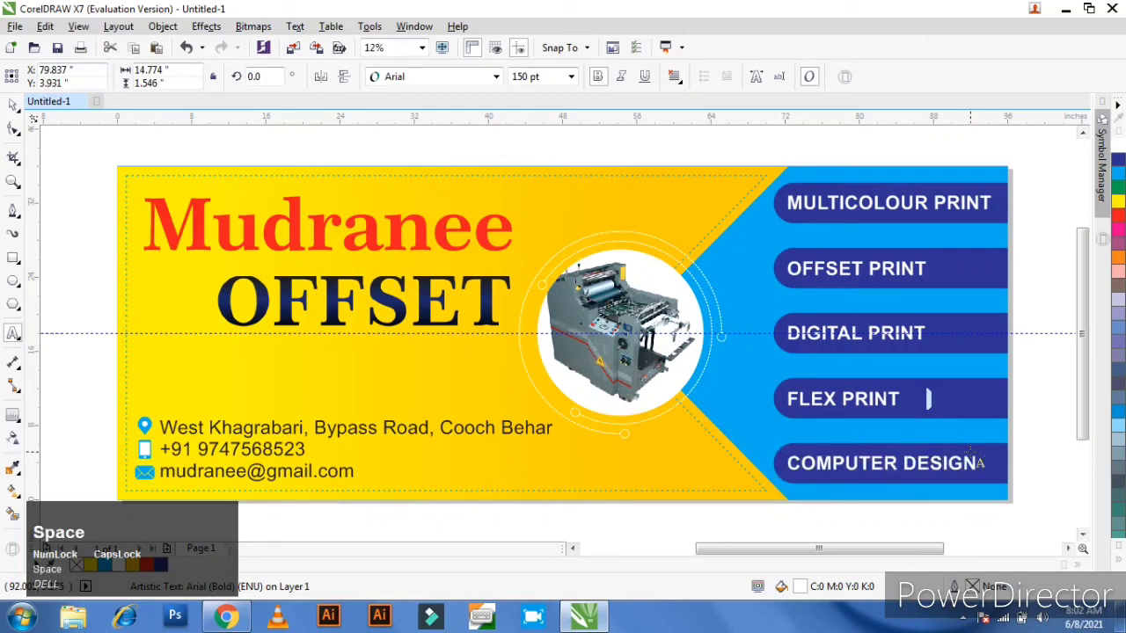